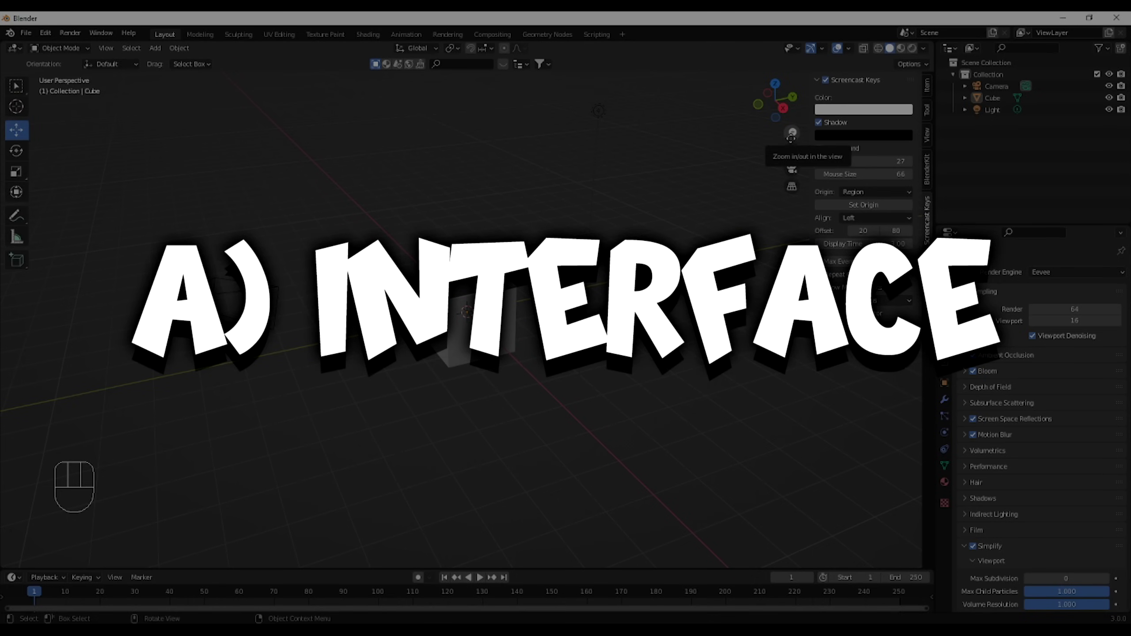
Select the default camera and cube, then clear the selection down to just the cube
key("n")
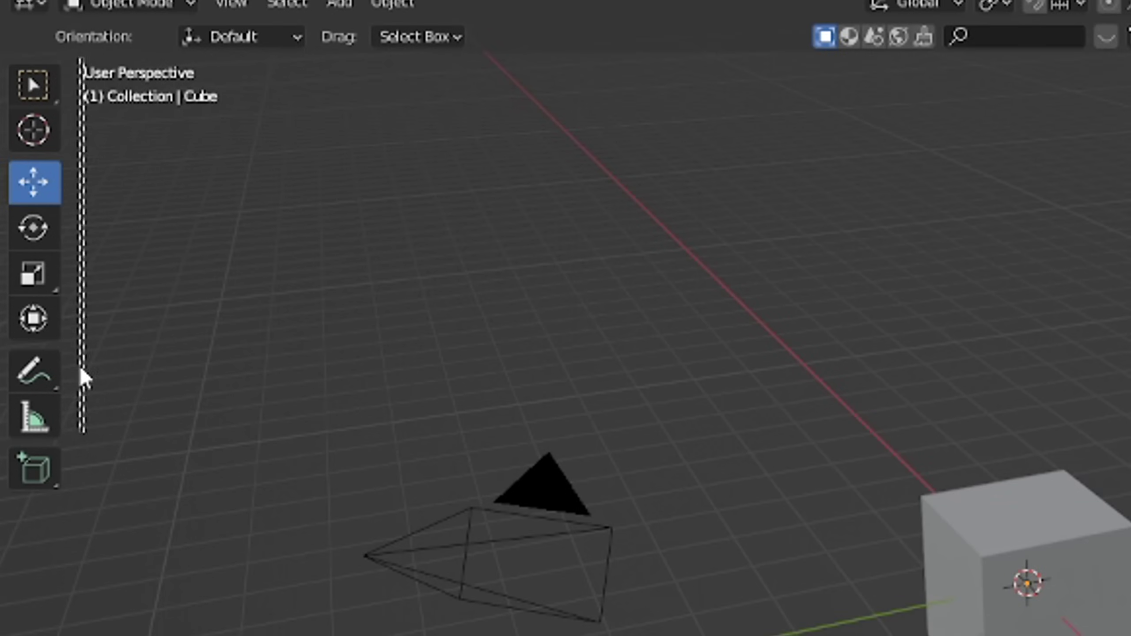
left_click(17, 83)
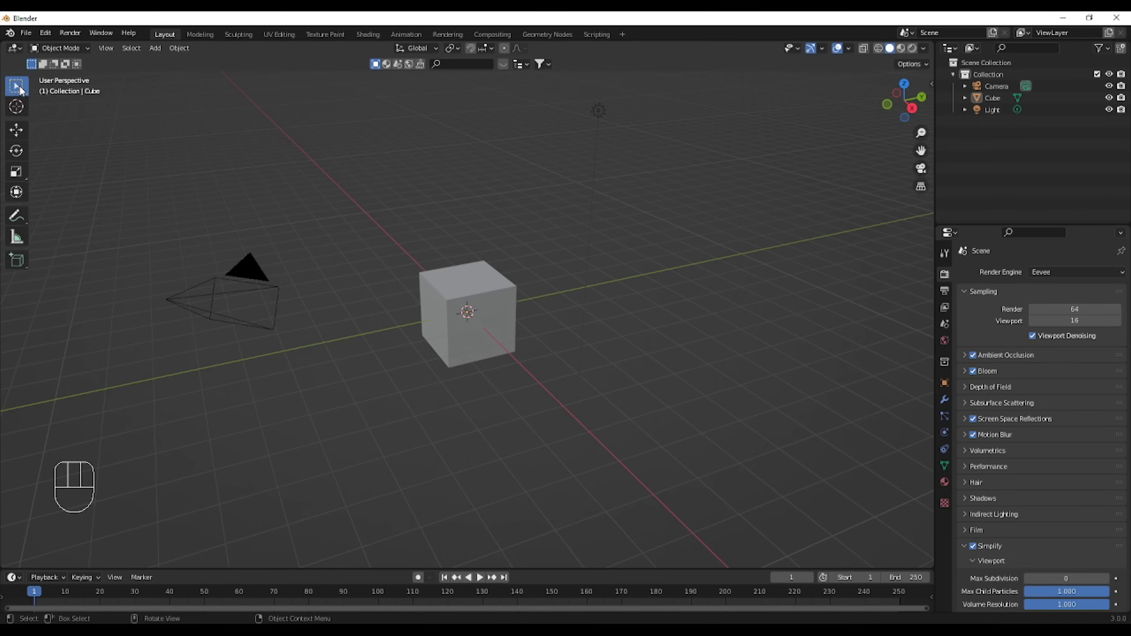
left_click_drag(522, 204, 335, 391)
left_click(217, 303)
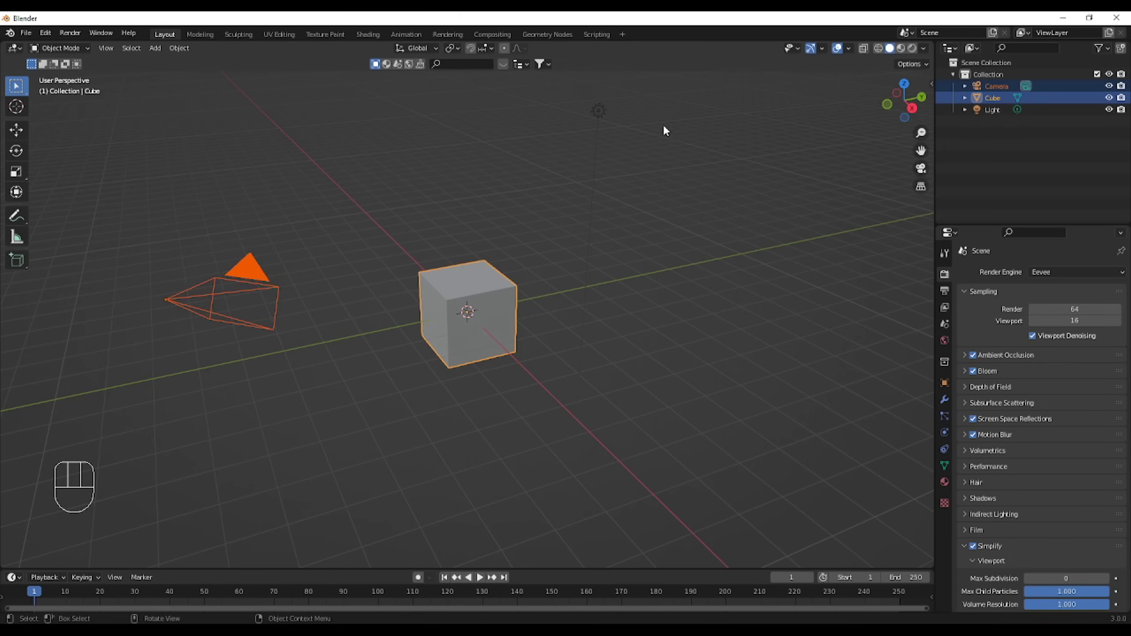
left_click(439, 186)
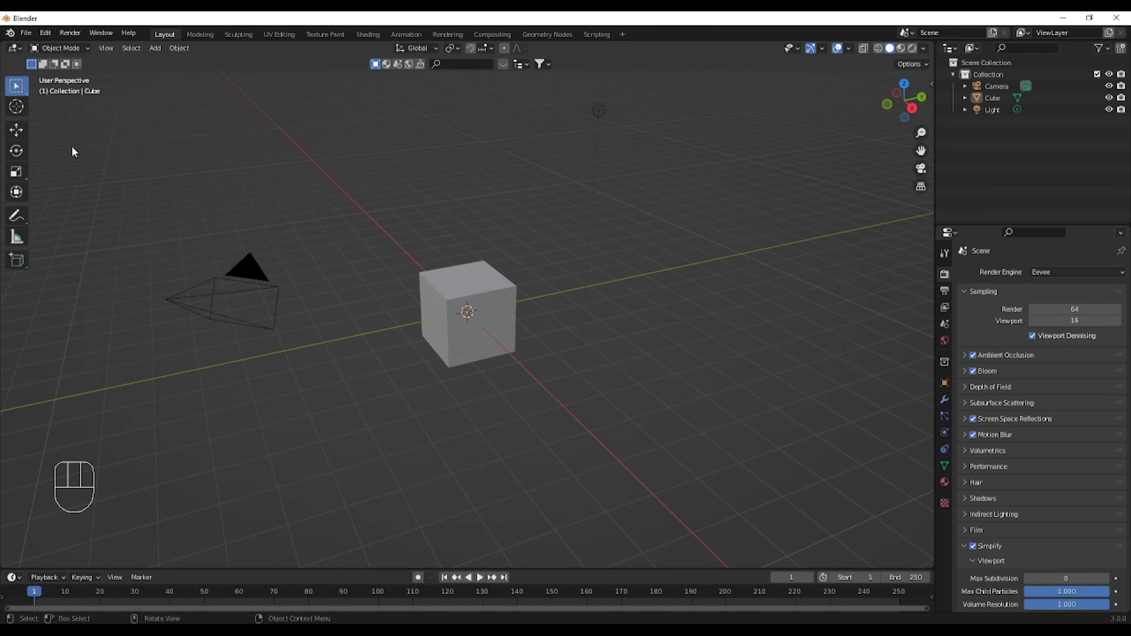
left_click(31, 136)
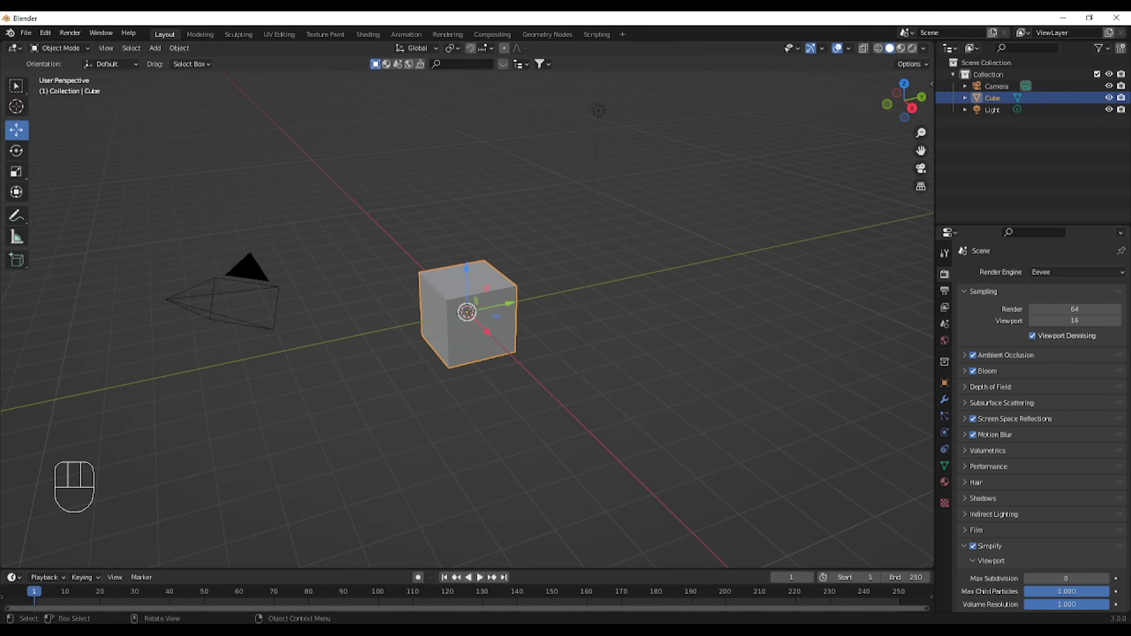
left_click(562, 215)
left_click(488, 294)
key("g")
key("ctrl+z")
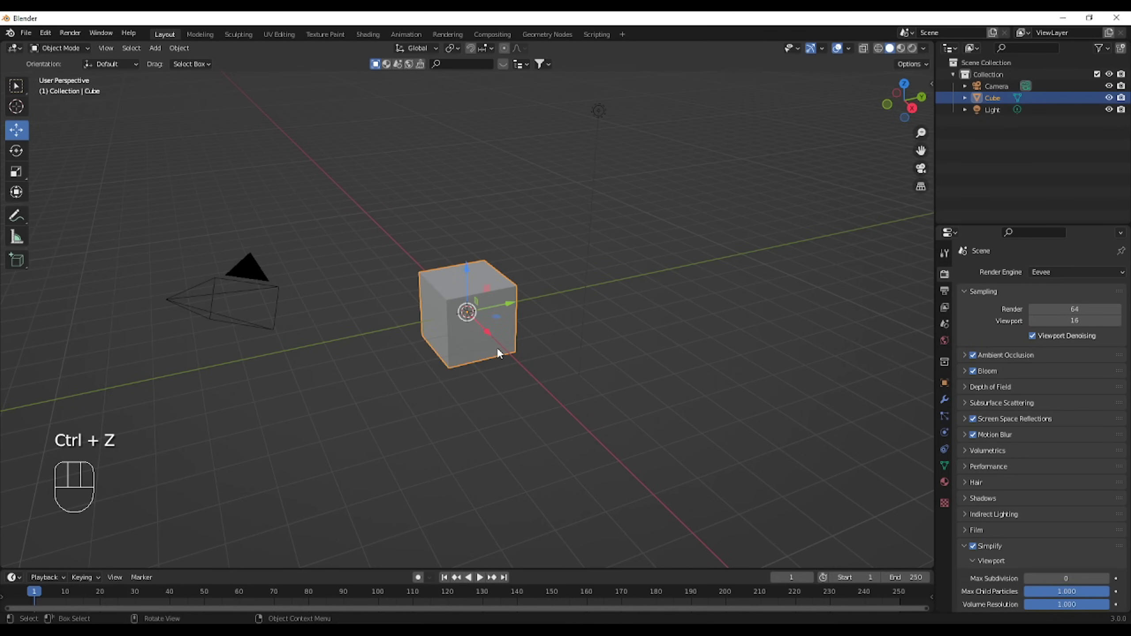
Try out move, rotate and axis-limited scale on the cube before removing the defaults
key("g")
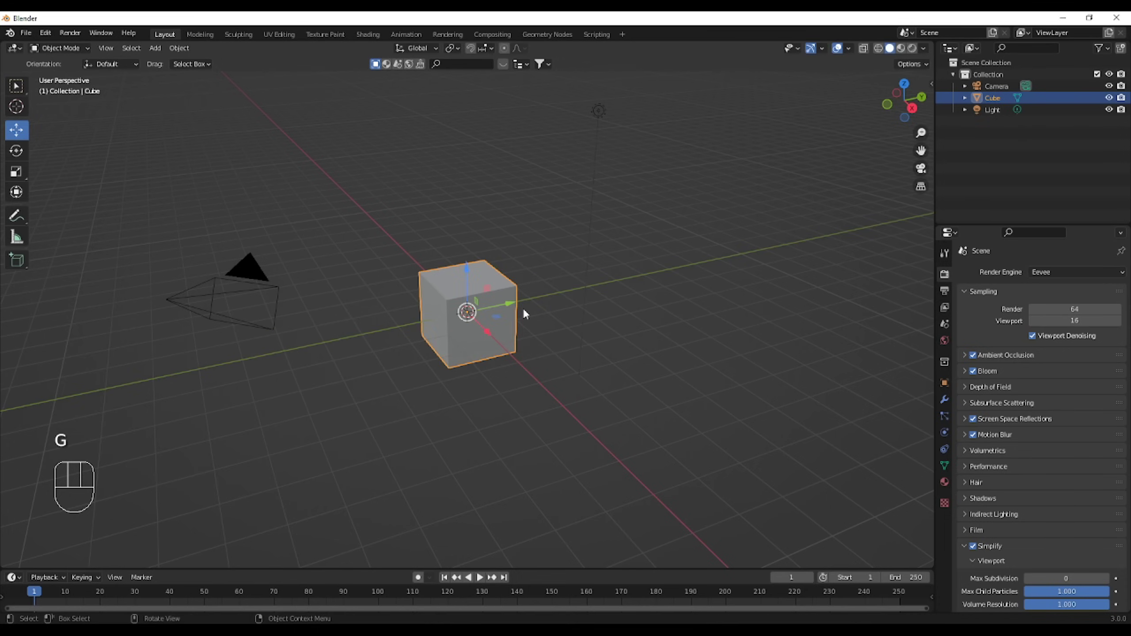
key("g")
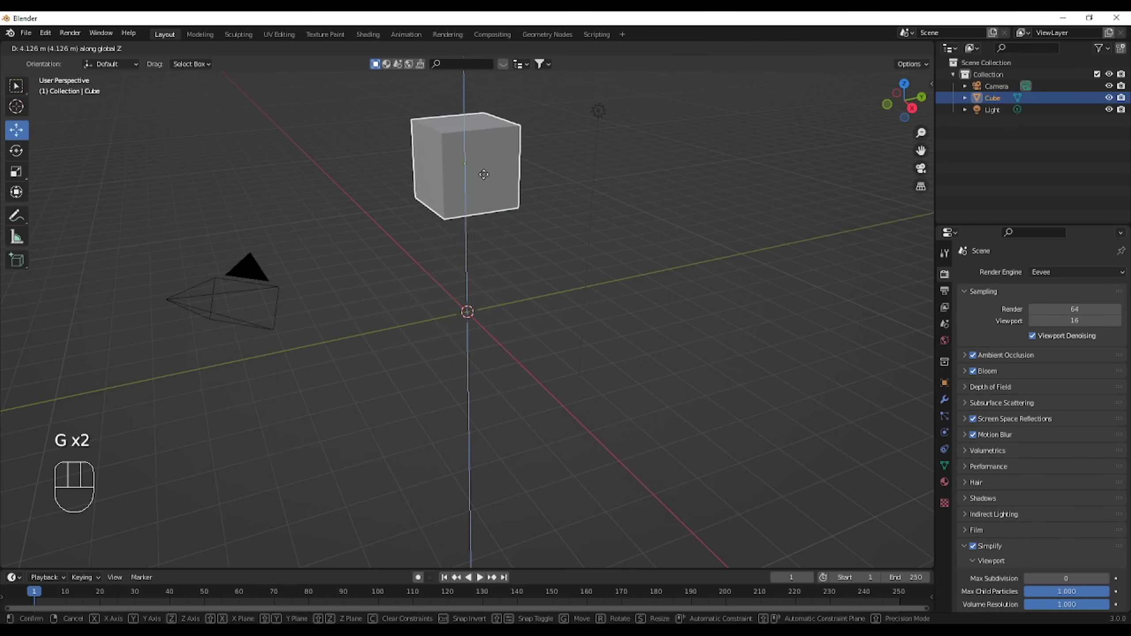
key("g")
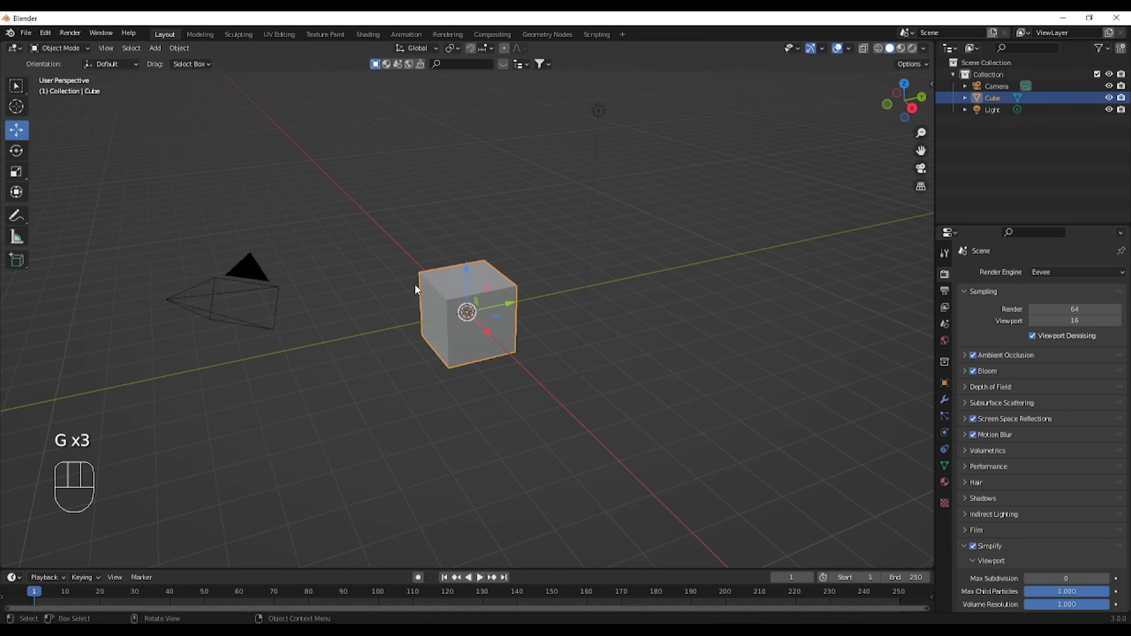
left_click(22, 147)
key("r")
key("r")
key("r")
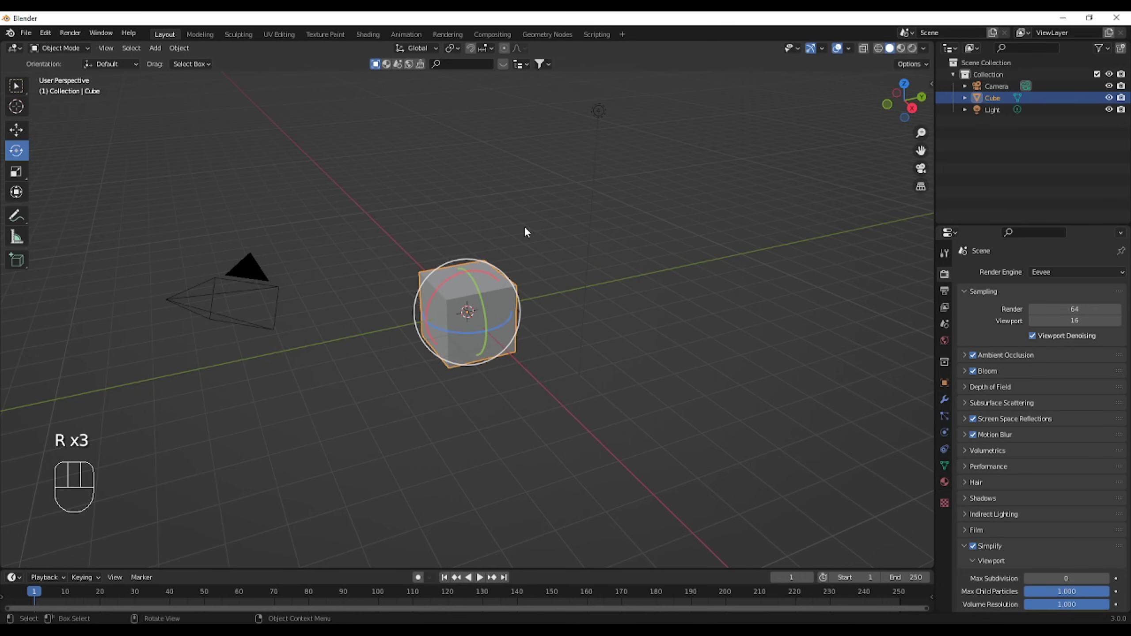
key("r")
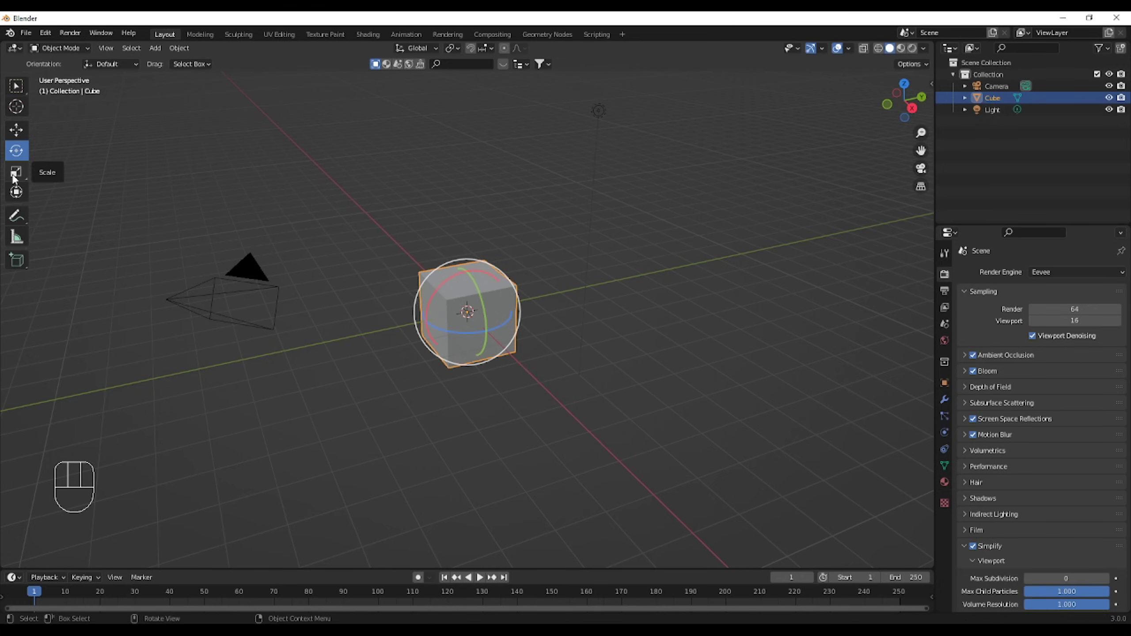
left_click(15, 188)
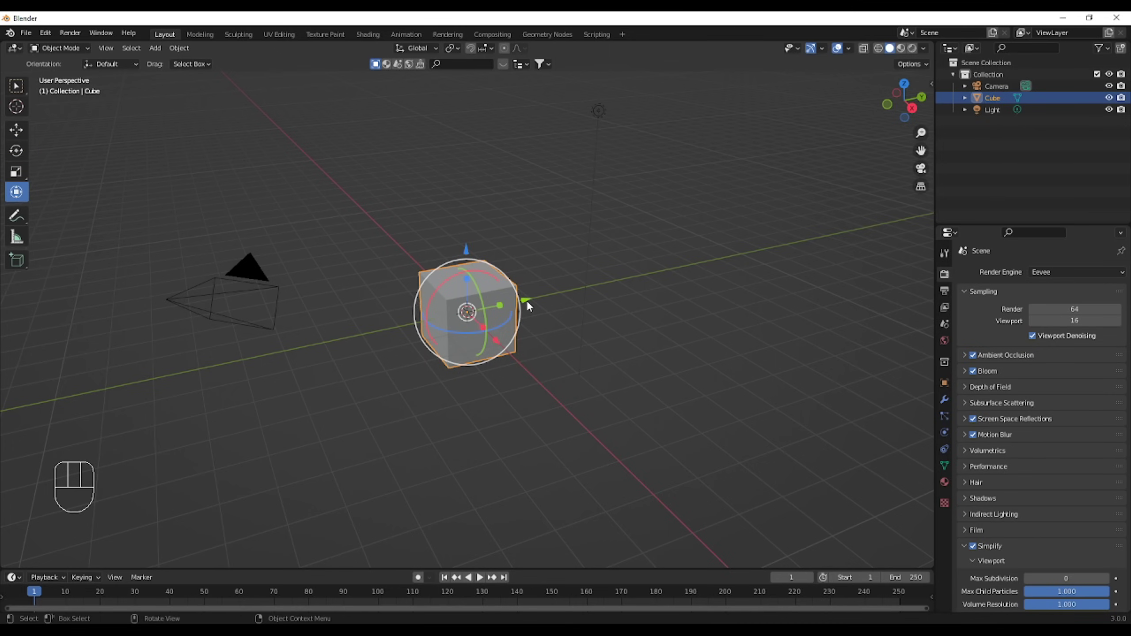
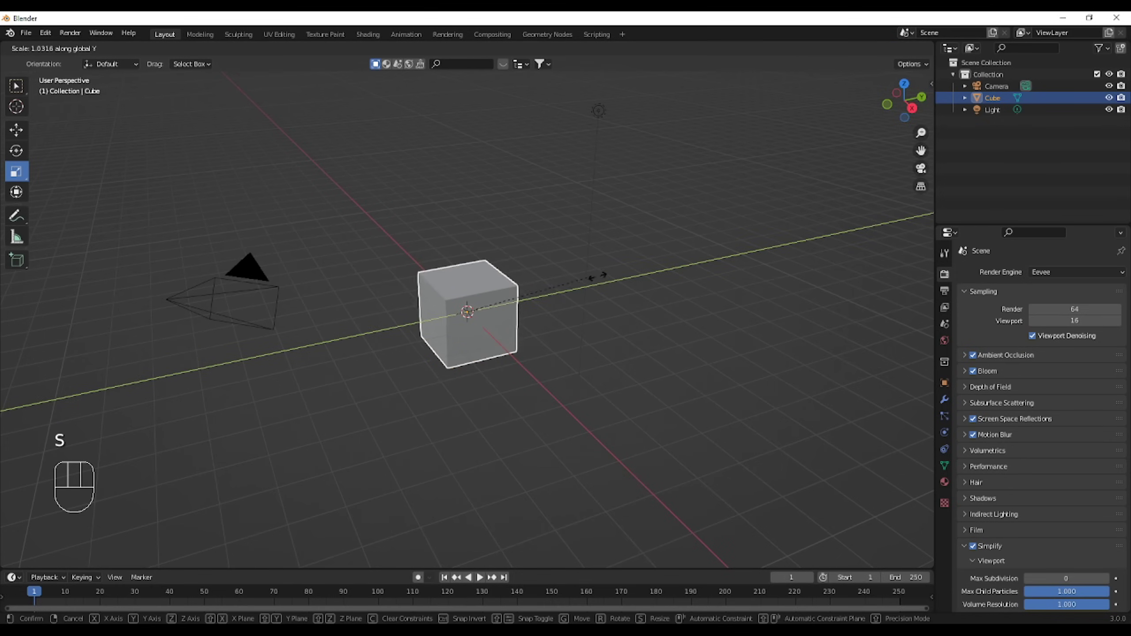
key("s")
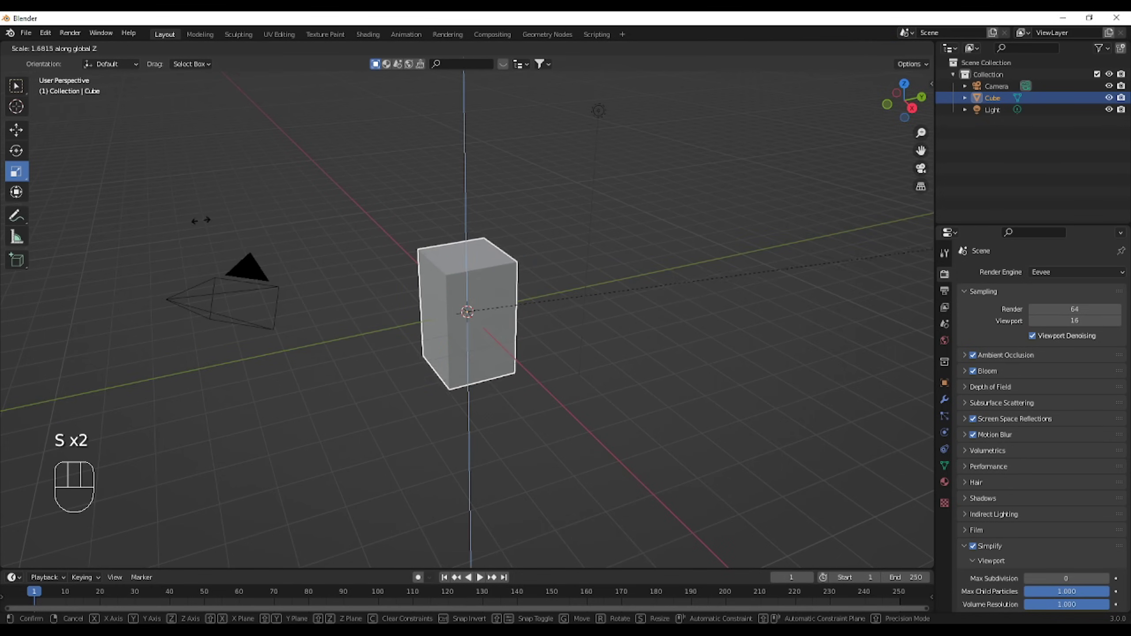
key("s")
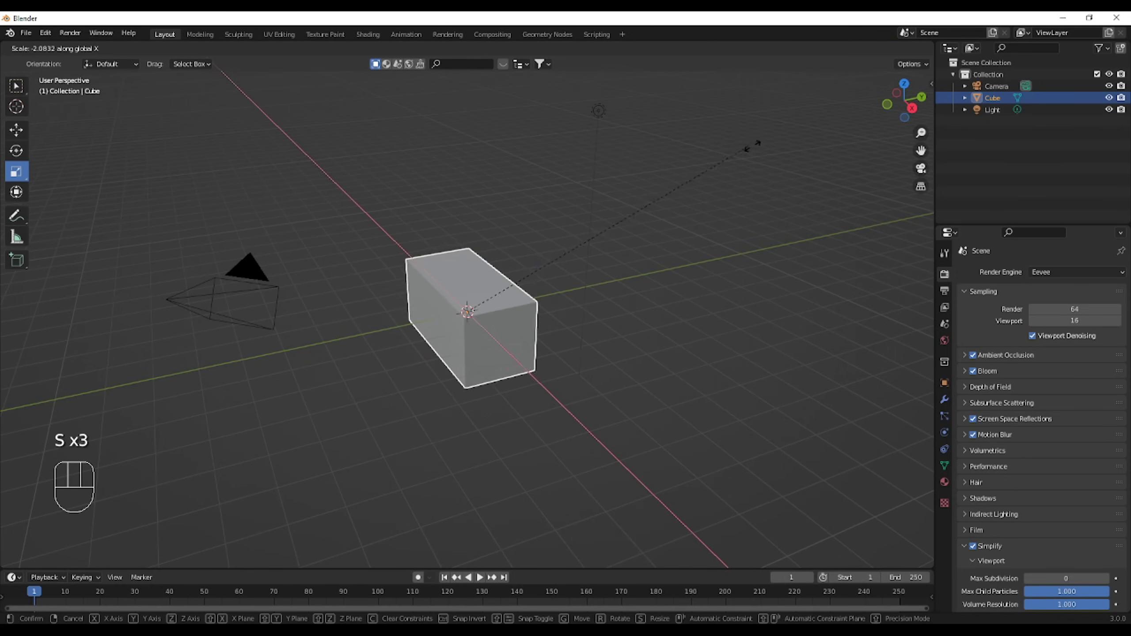
left_click_drag(51, 46, 65, 82)
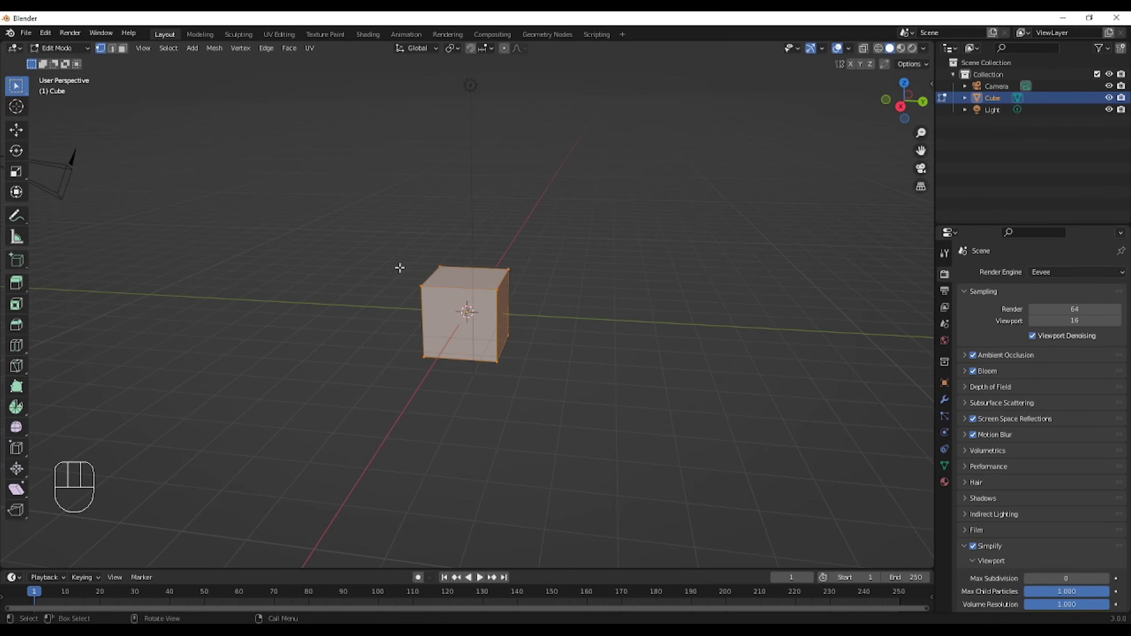
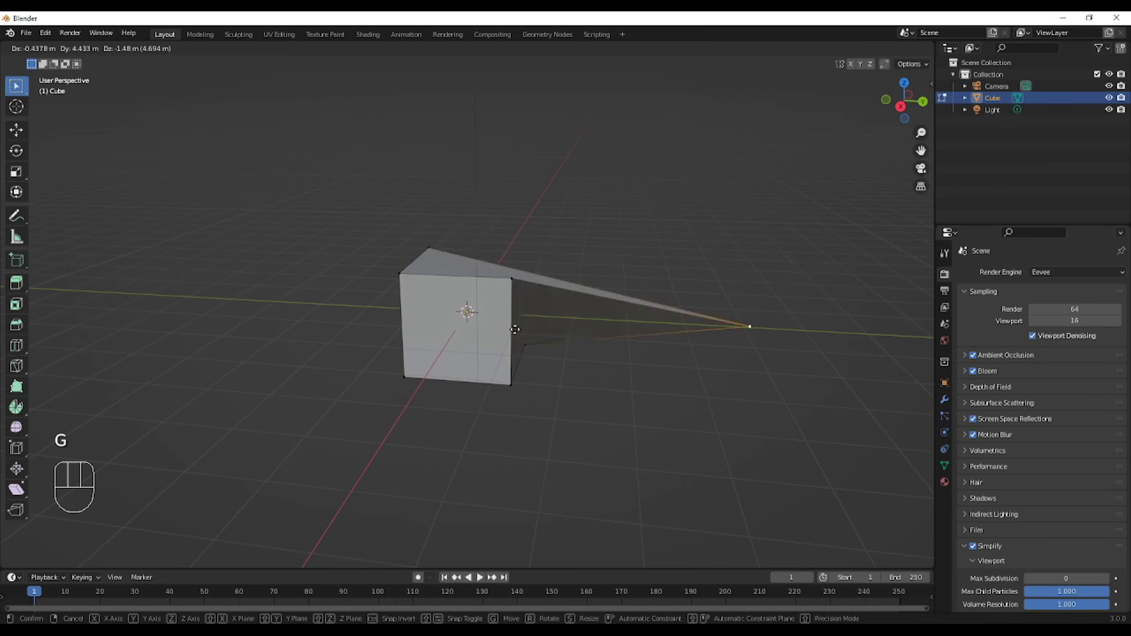
key("Tab")
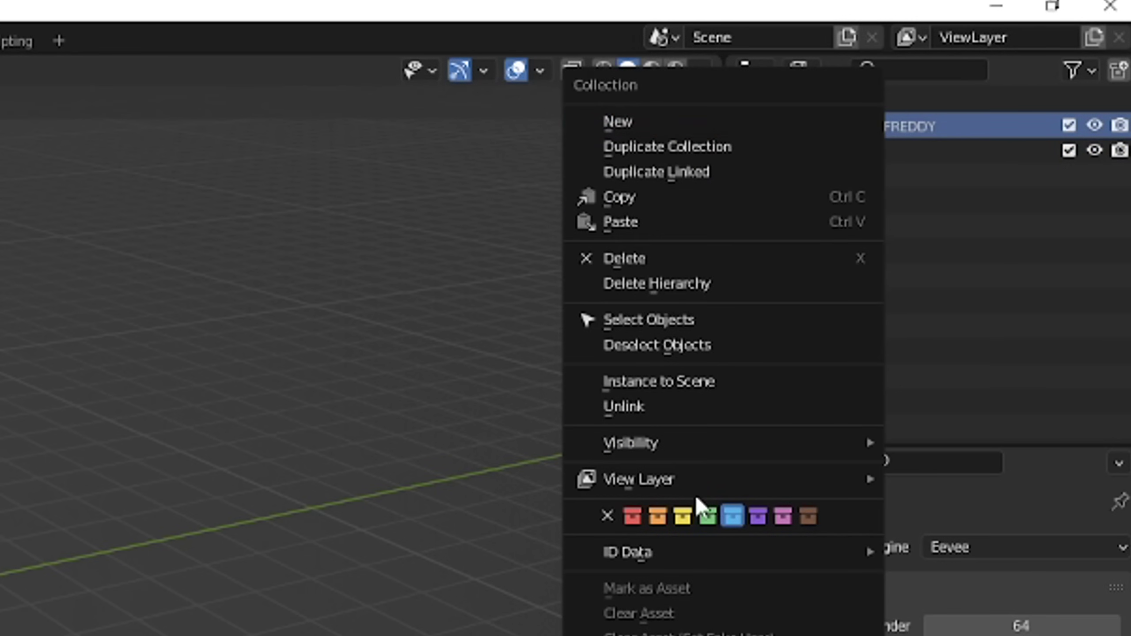
Give the appended GLAMROCK FREDDY collection a colour tag and select the whole model with its lights
right_click(920, 260)
left_click(1007, 77)
left_click_drag(25, 33, 559, 340)
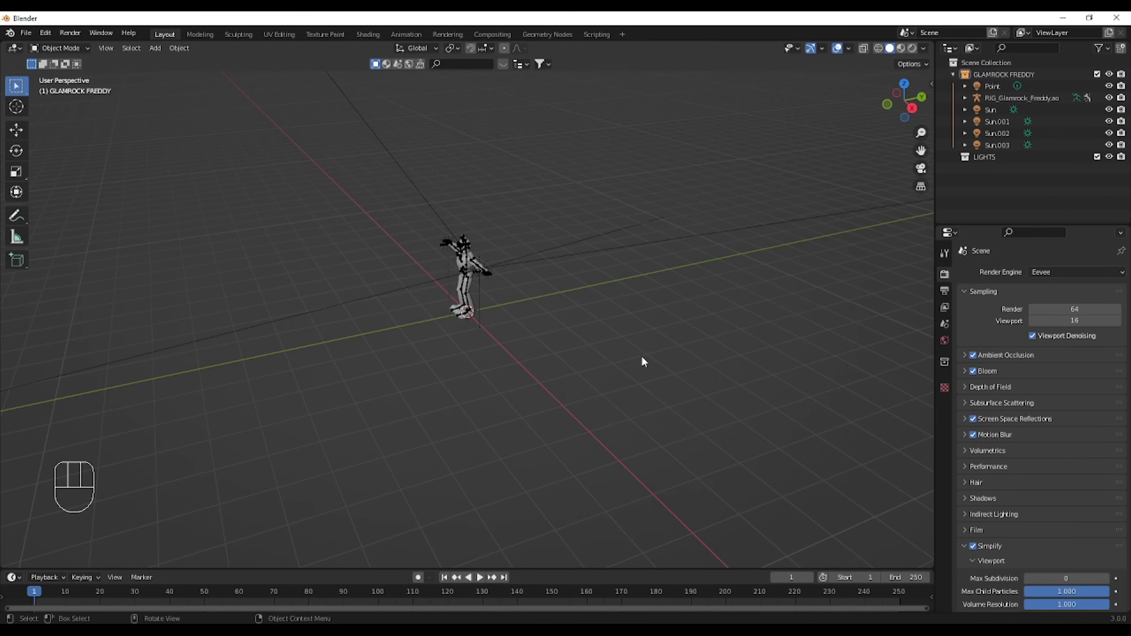
Frame Freddy from the front up close and switch the rig into Pose Mode
left_click_drag(648, 362, 743, 327)
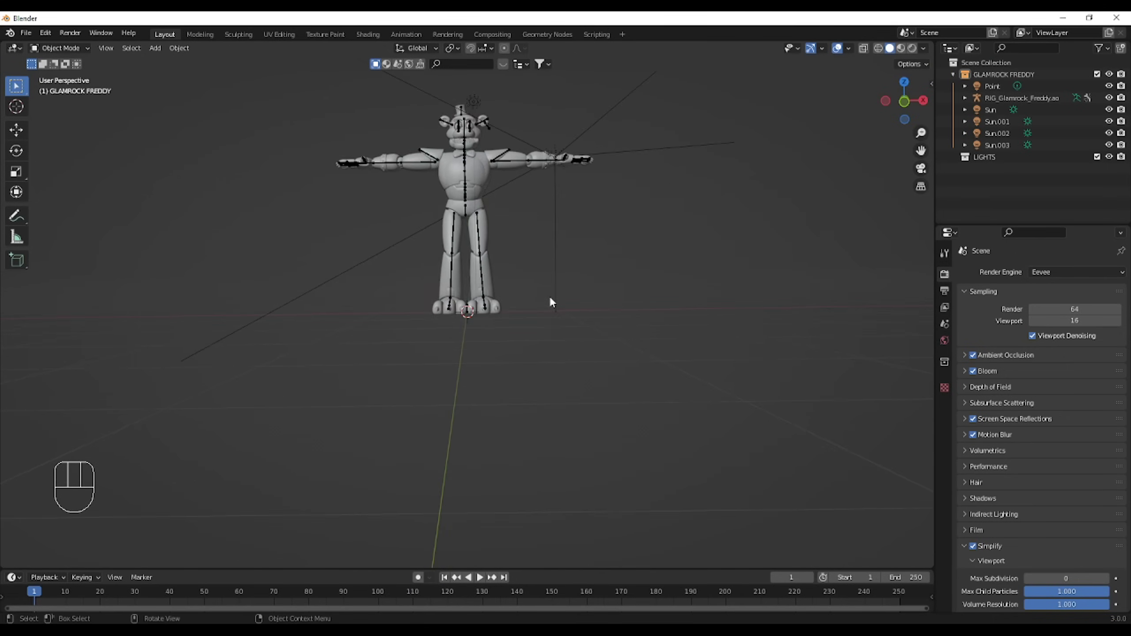
left_click_drag(577, 259, 598, 545)
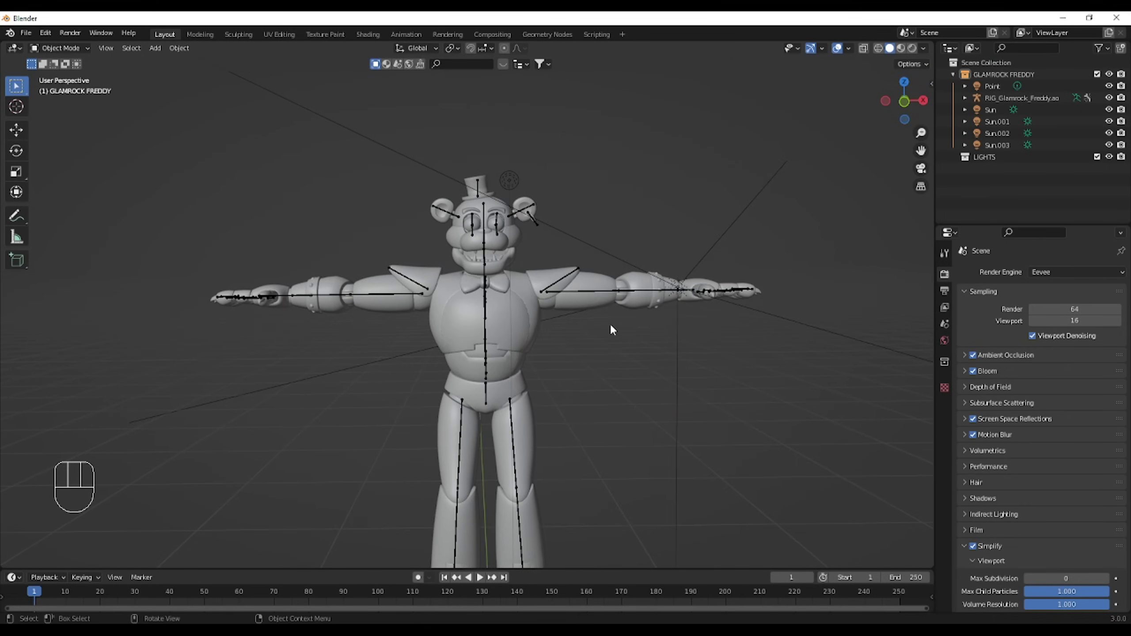
key("shift+f")
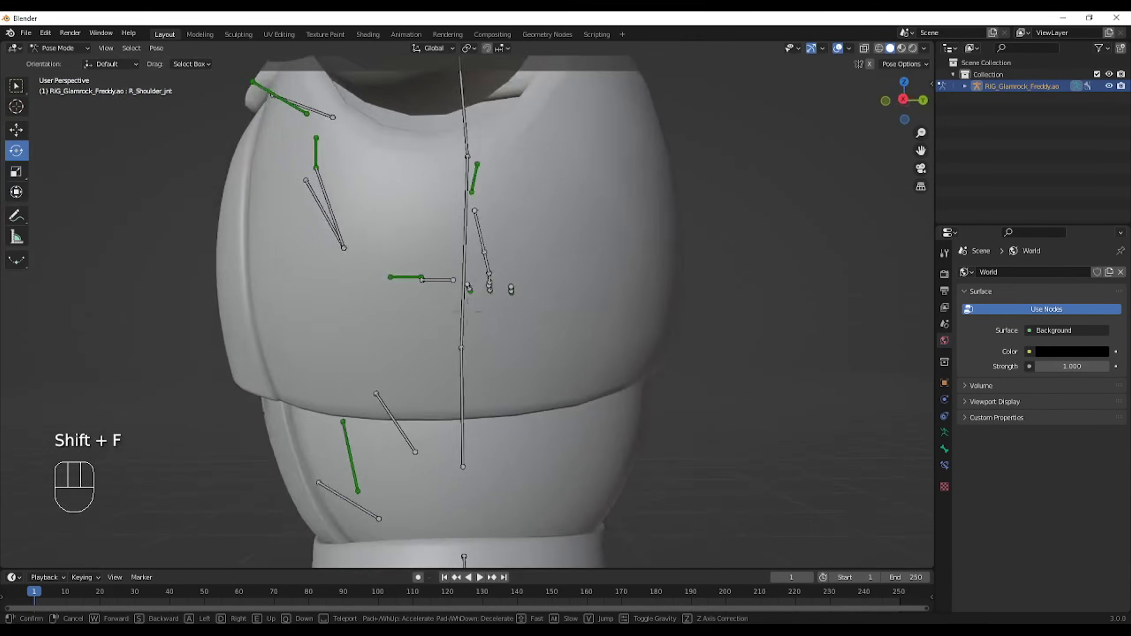
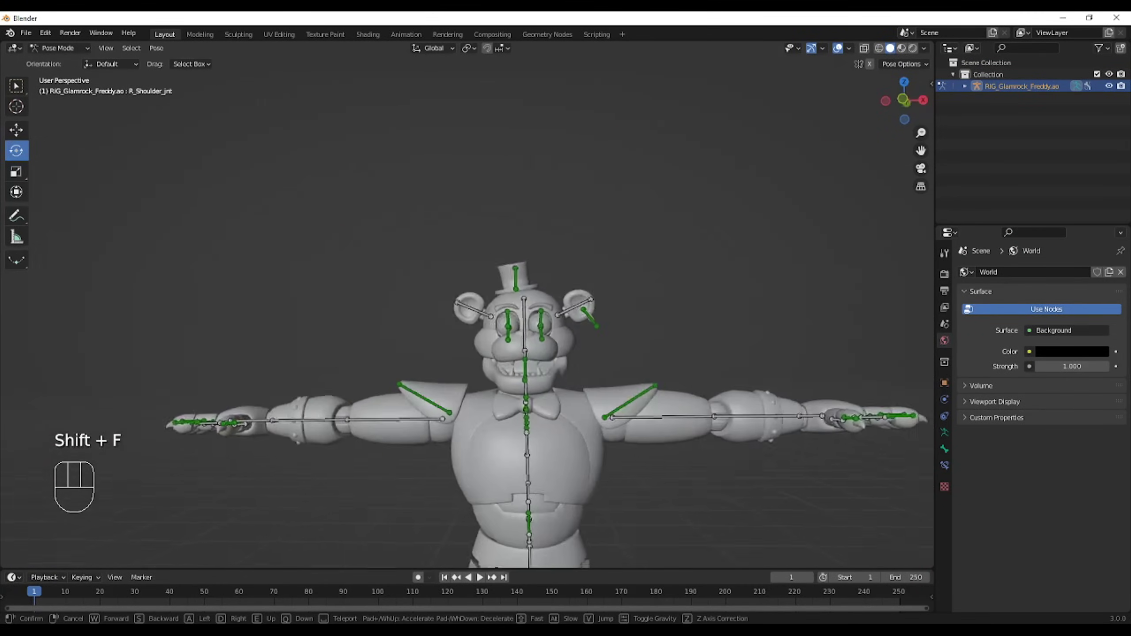
key("n")
left_click(937, 95)
left_click(936, 136)
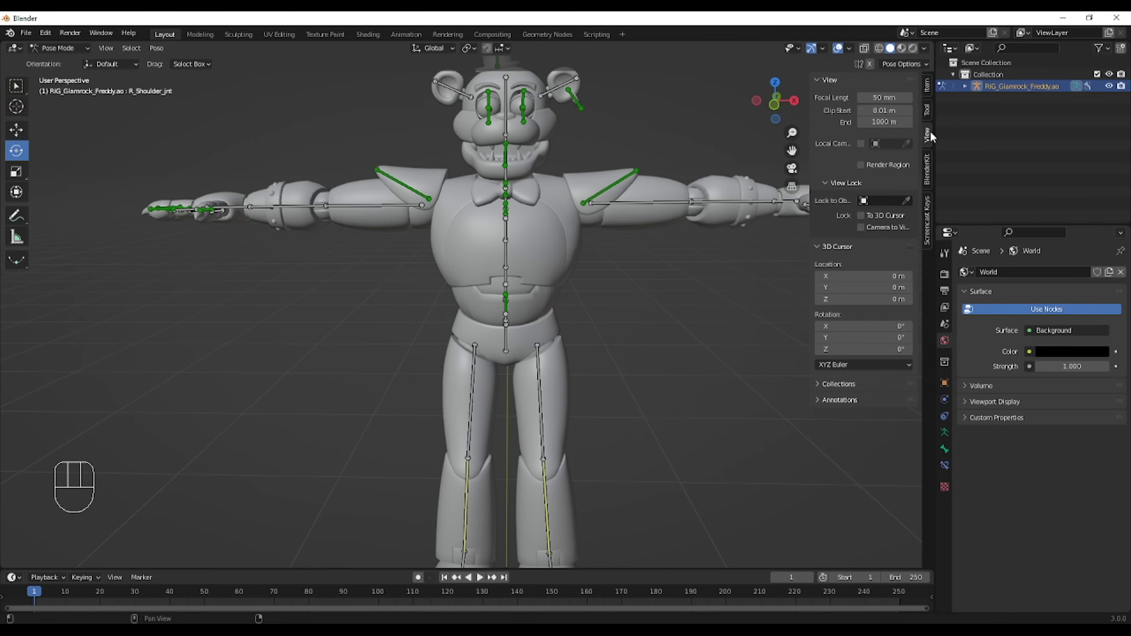
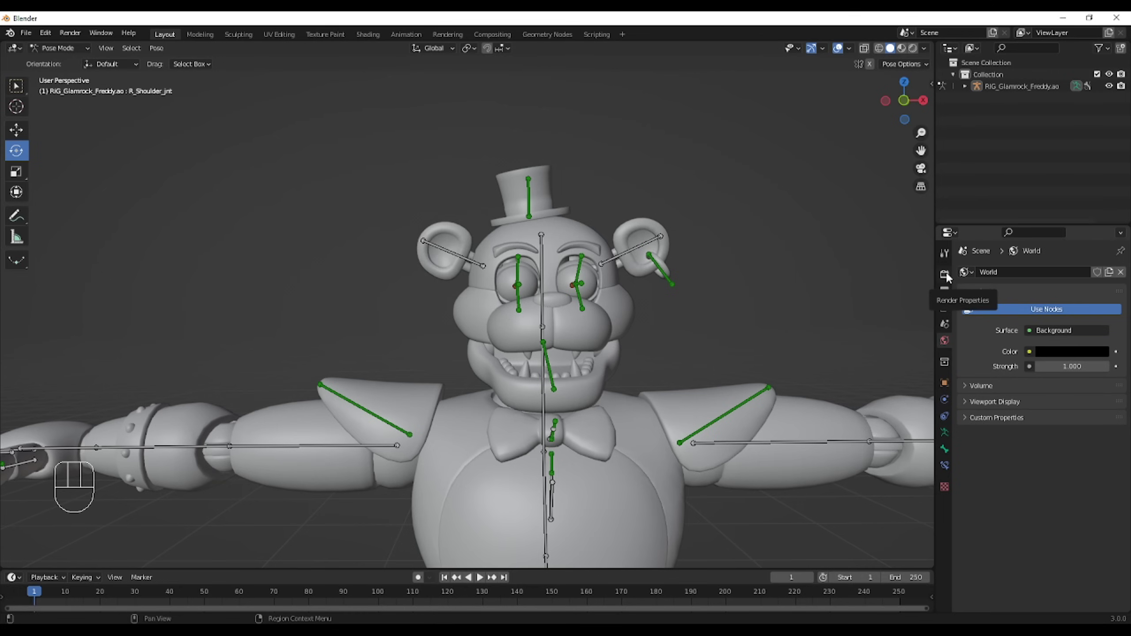
In Eevee Render Properties, turn off viewport denoising and ambient occlusion and adjust the sampling values
left_click(952, 278)
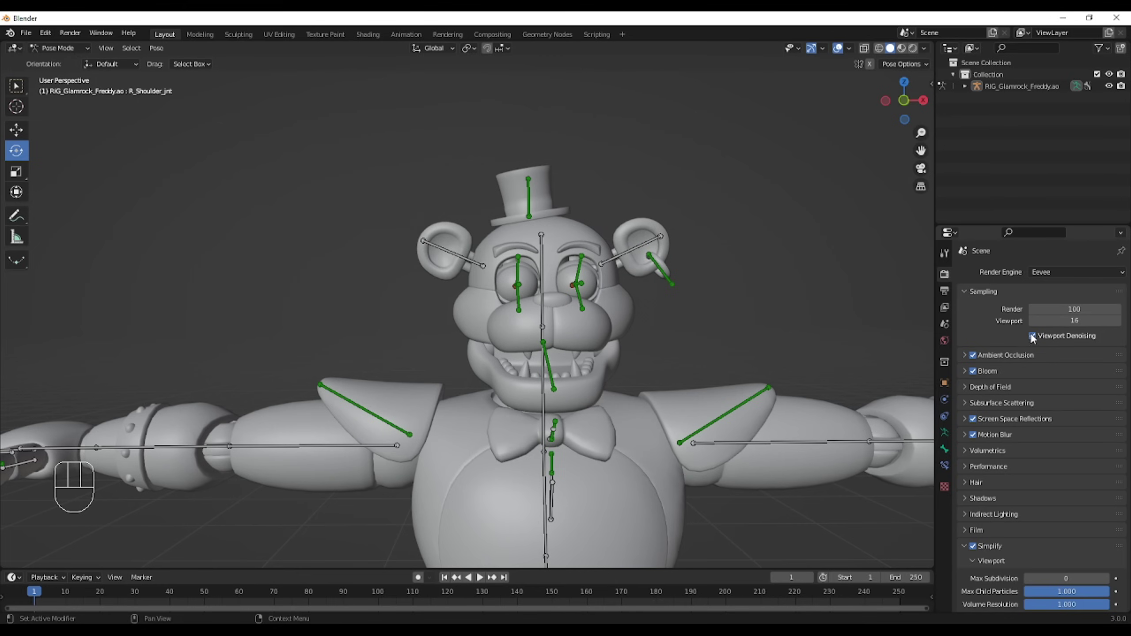
left_click(1039, 341)
left_click(980, 357)
left_click(980, 357)
left_click(980, 357)
left_click(976, 361)
left_click(979, 359)
left_click(980, 360)
left_click(980, 362)
double_click(979, 361)
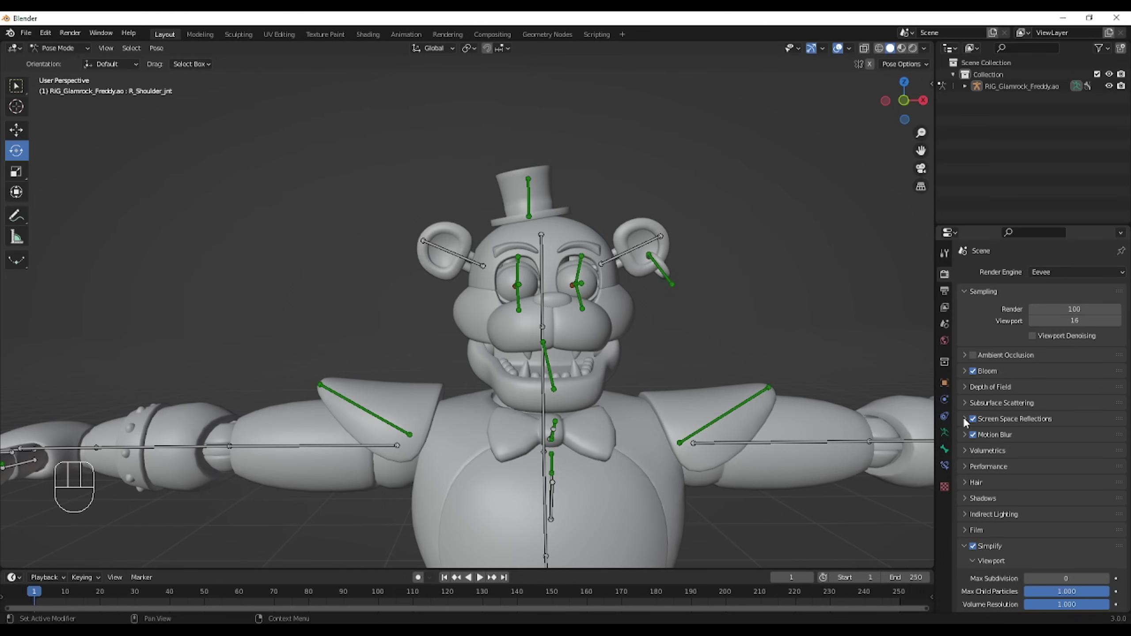
Enable refraction in screen space reflections, high bit depth shadows, and a transparent film background
left_click(970, 421)
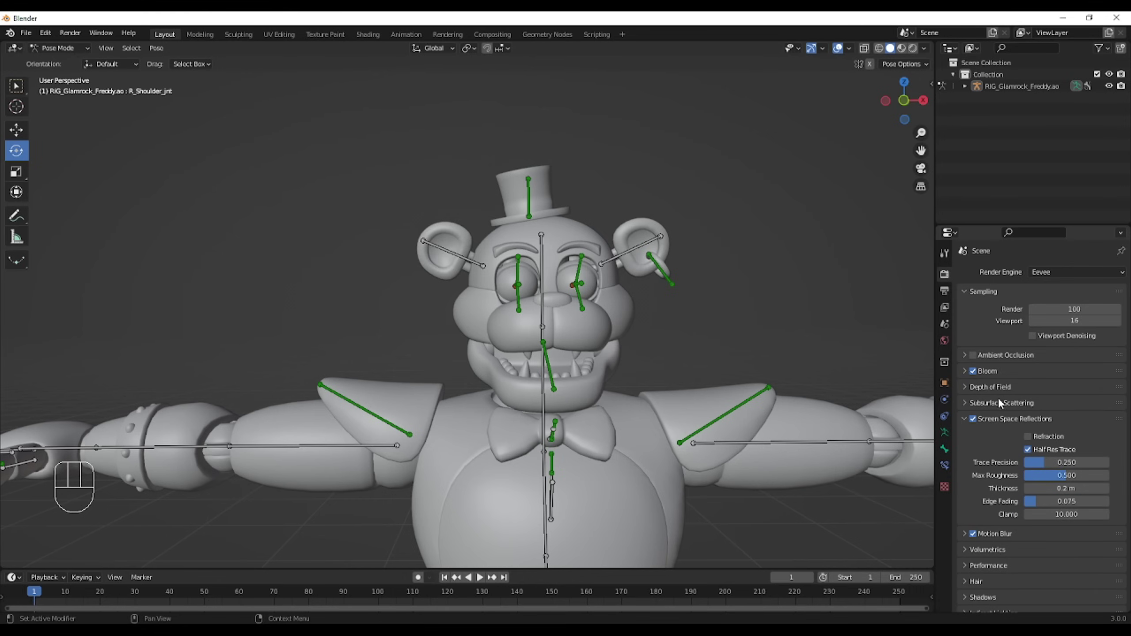
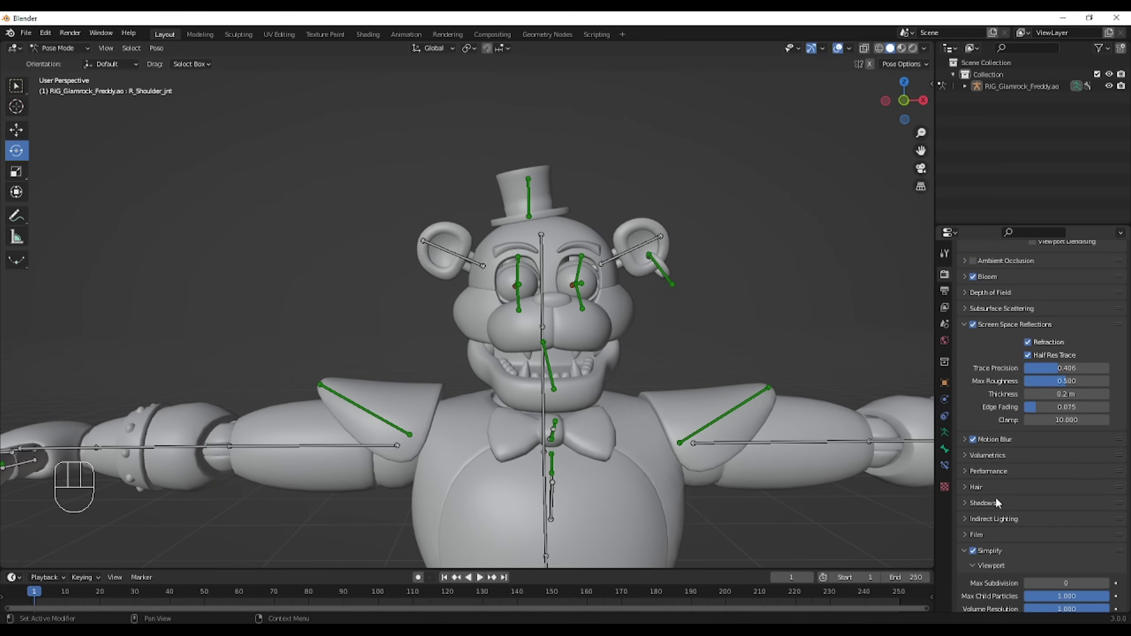
left_click(996, 499)
left_click_drag(1052, 517, 1021, 458)
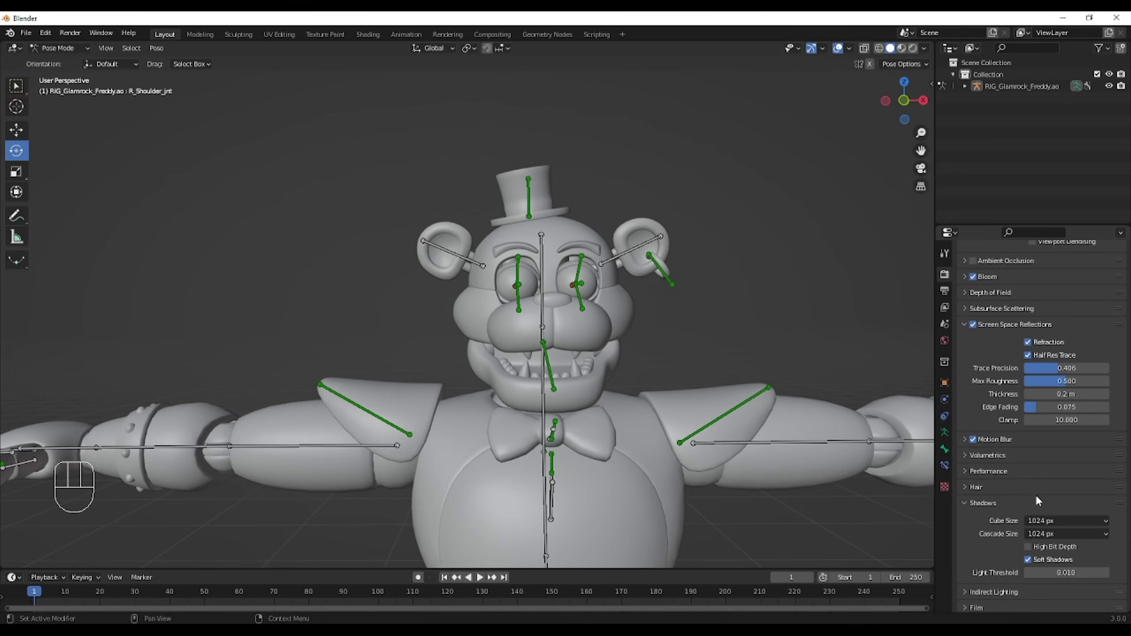
left_click(1031, 547)
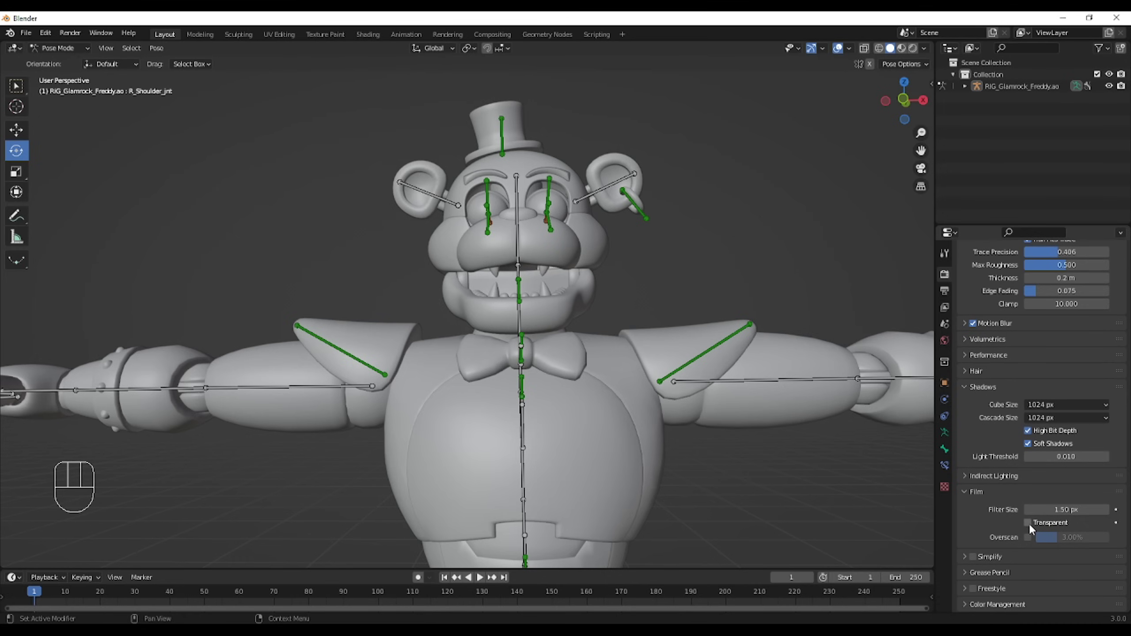
left_click(1036, 529)
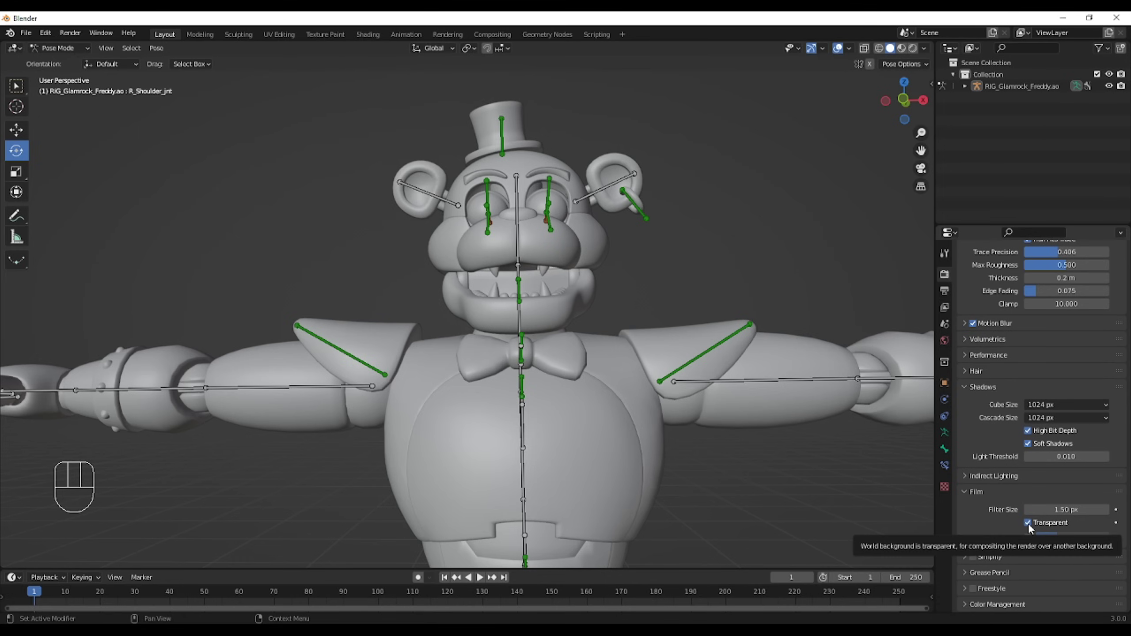
Set the PNG output to RGBA at 16 bits per channel
left_click(1034, 529)
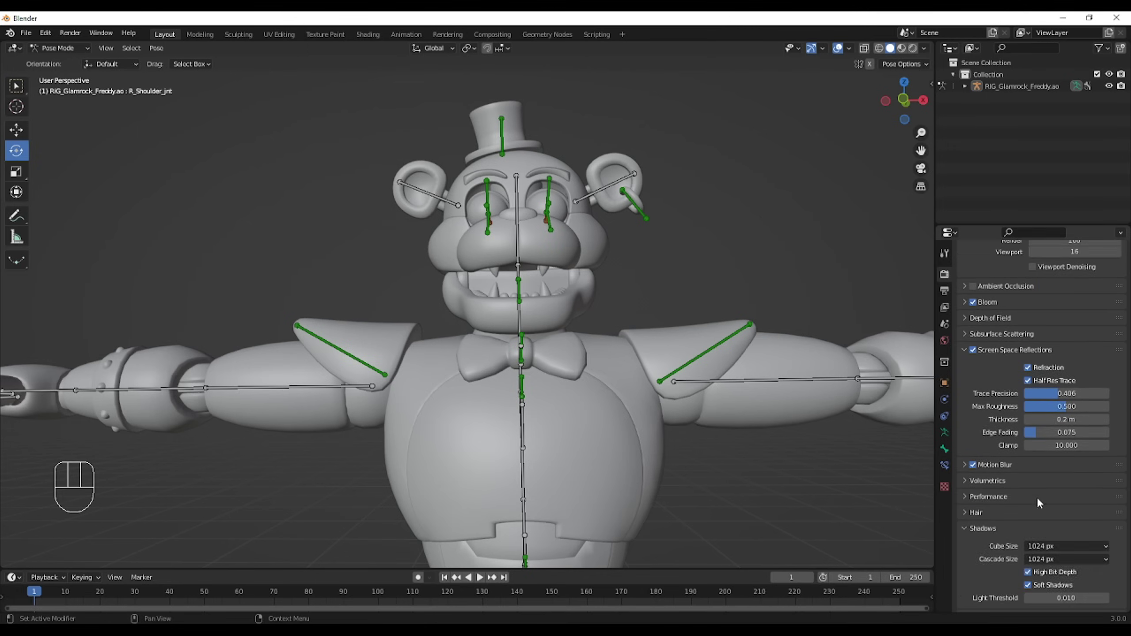
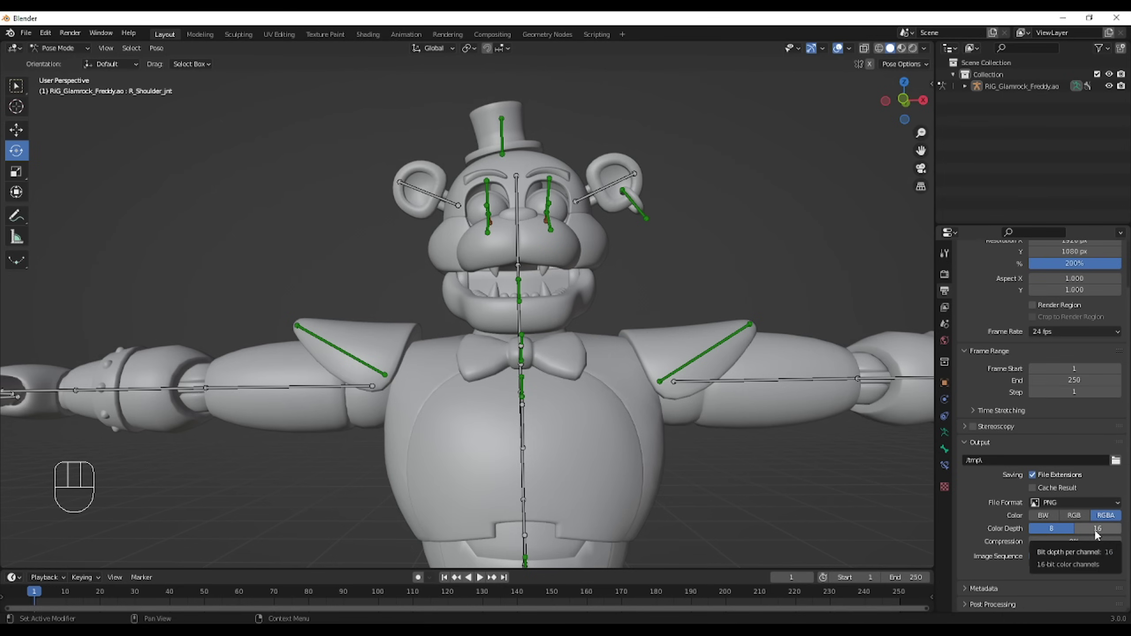
left_click(1100, 534)
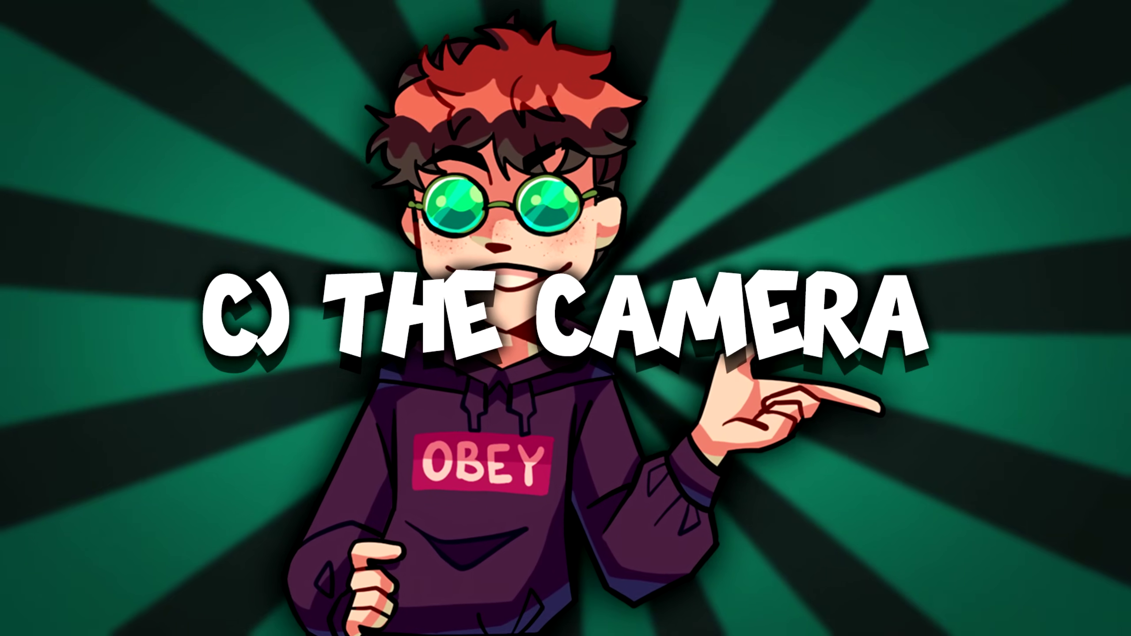
Look through the new camera, align it to the current view and bring up its 50 mm lens settings
left_click_drag(77, 55, 69, 65)
left_click_drag(158, 56, 181, 242)
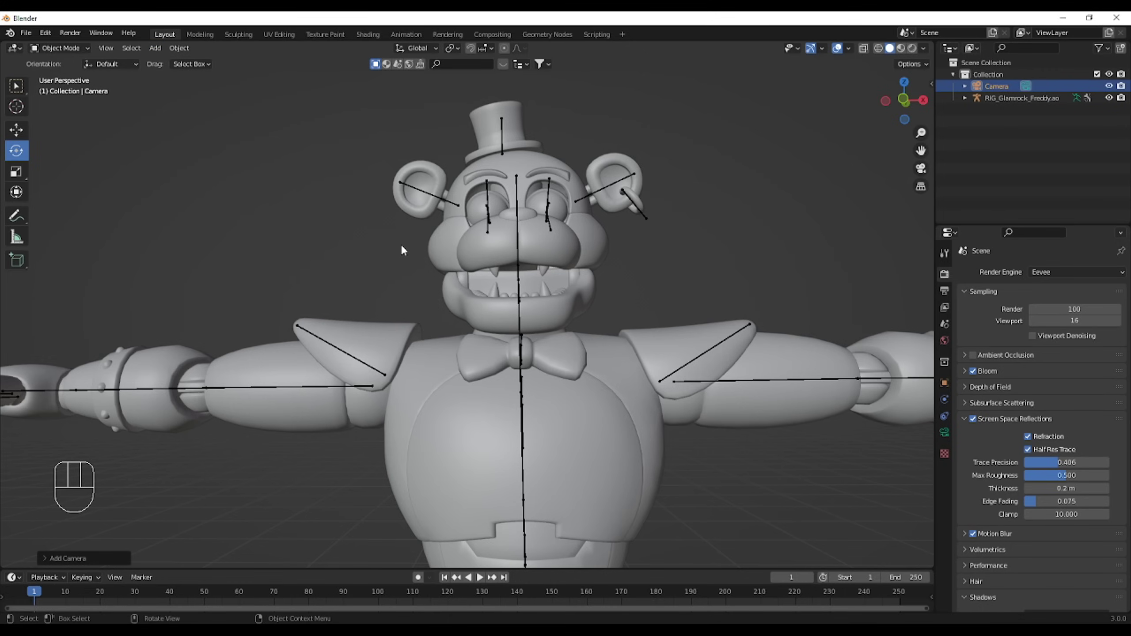
key("KP_0")
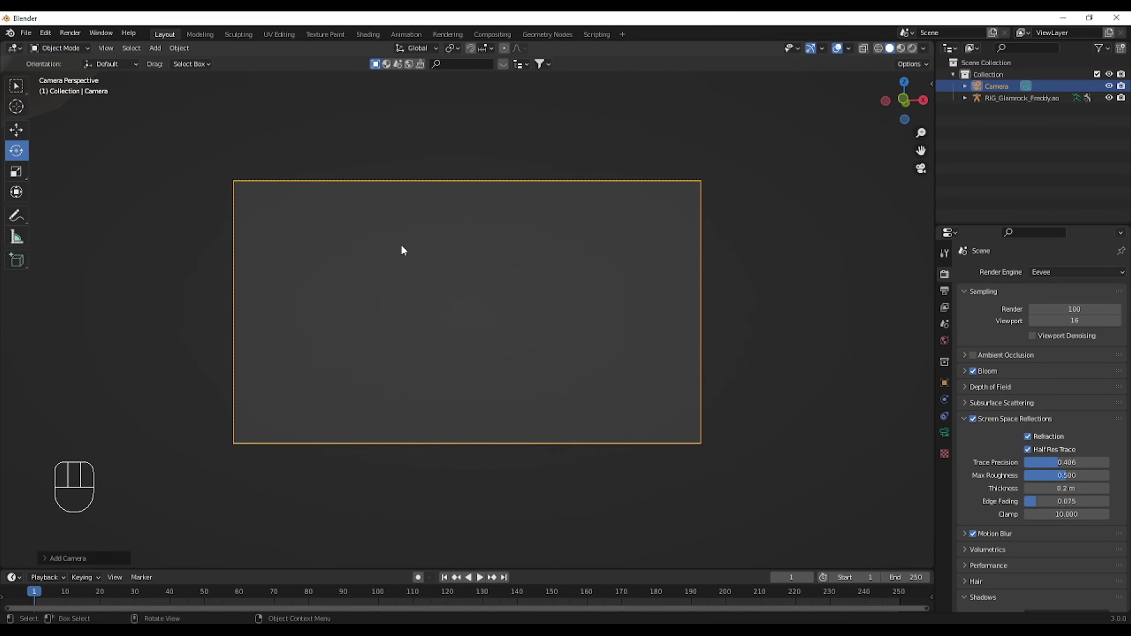
key("shift+f")
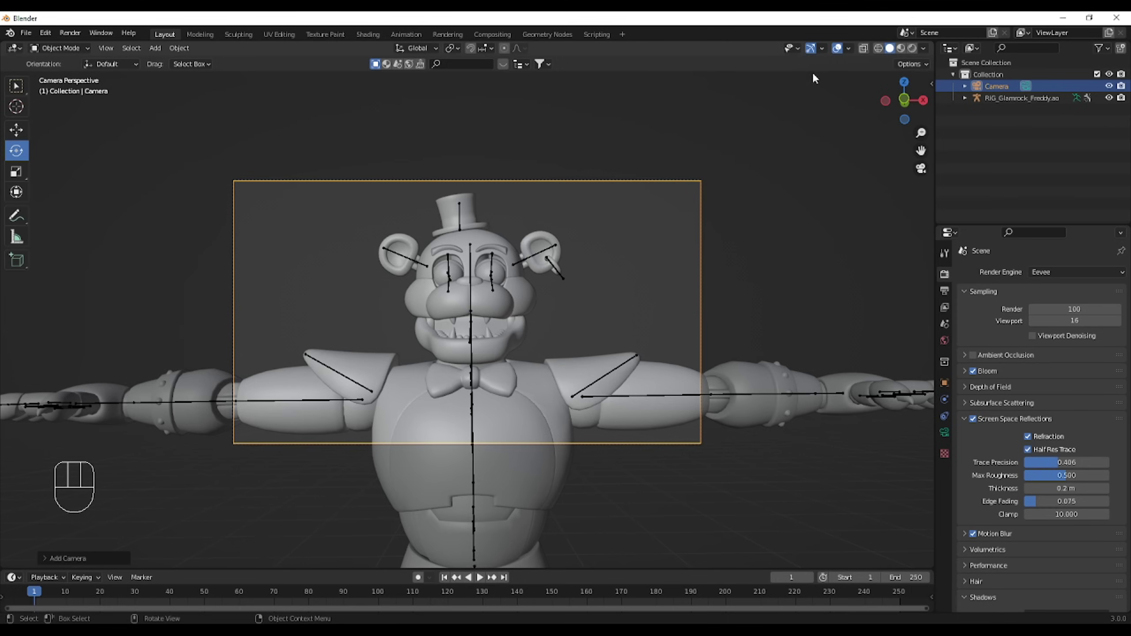
left_click(1005, 89)
left_click(60, 59)
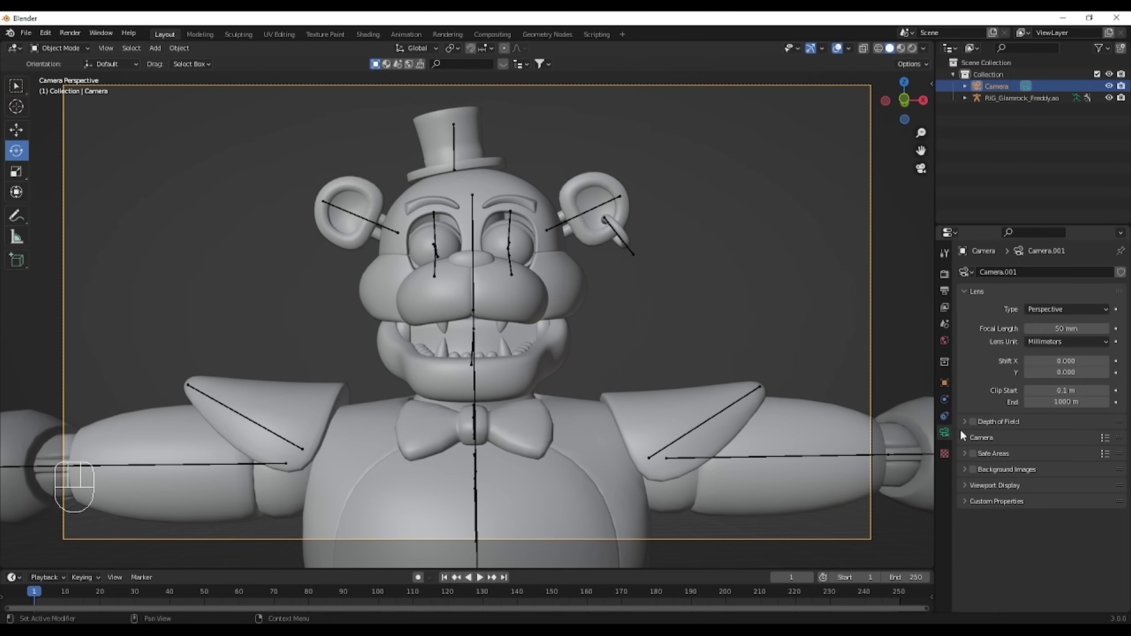
Show the camera's viewport display settings and fly the camera to reframe Freddy
left_click(983, 487)
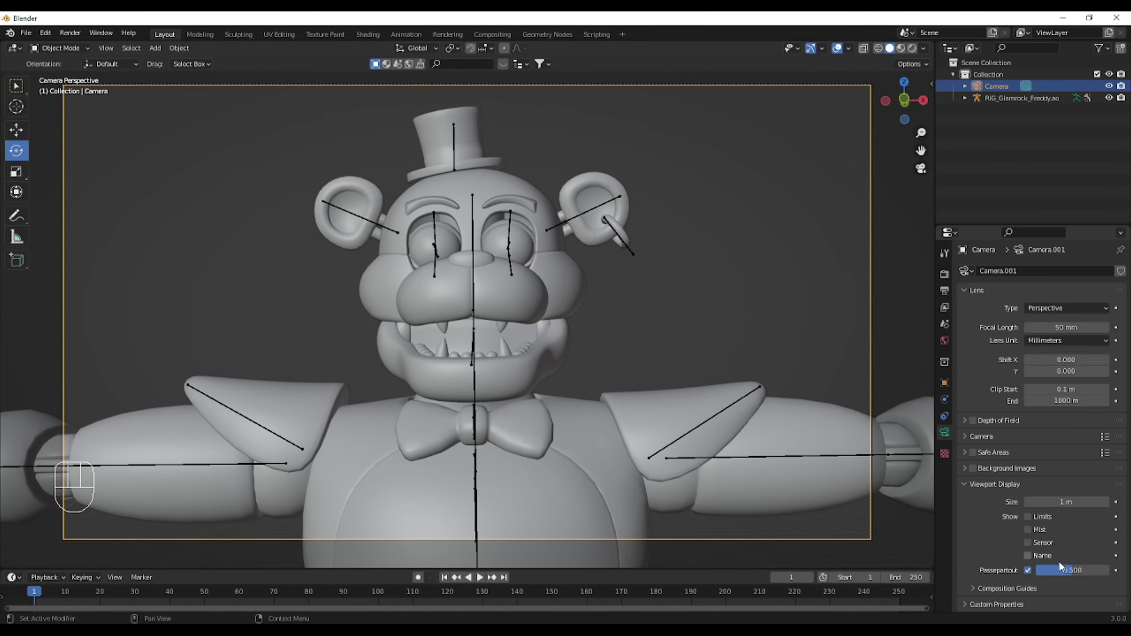
left_click_drag(1079, 575, 670, 386)
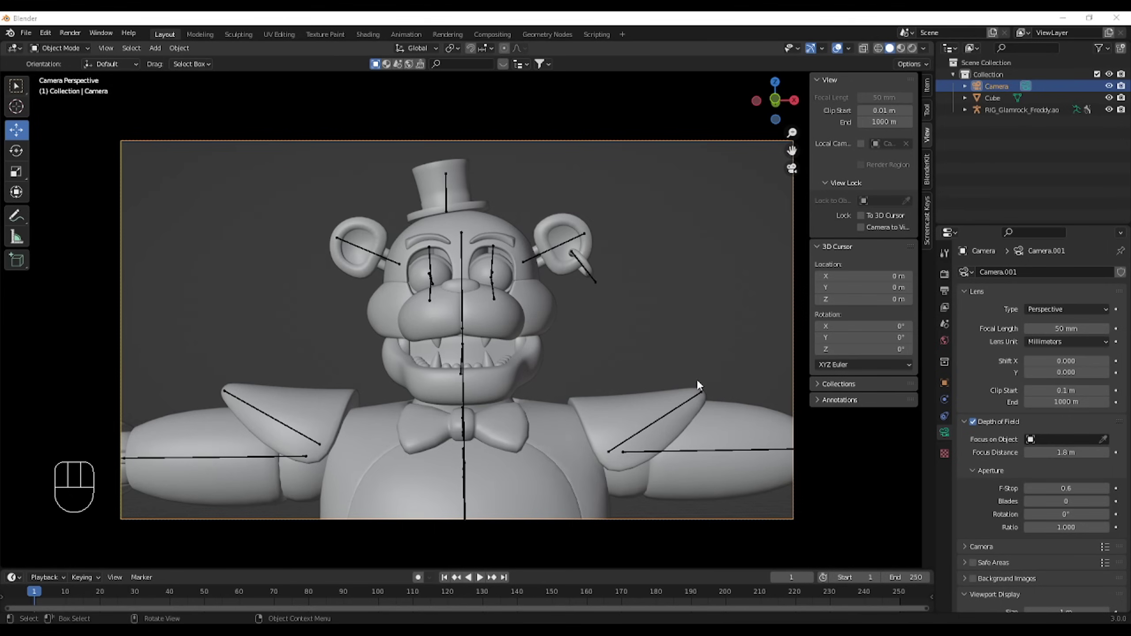
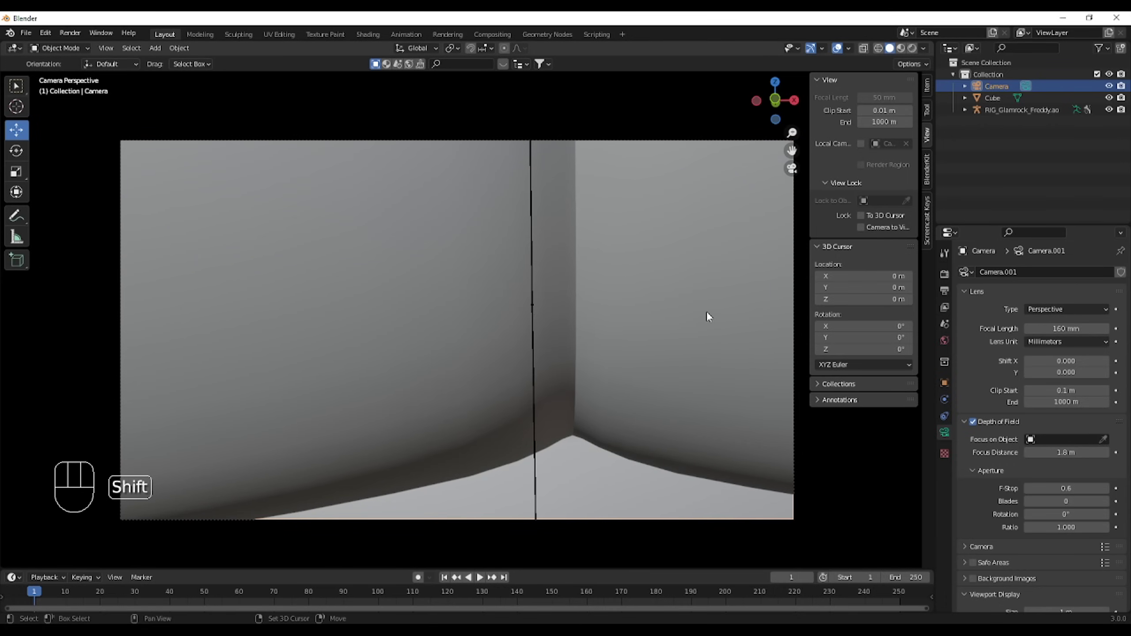
key("shift+f")
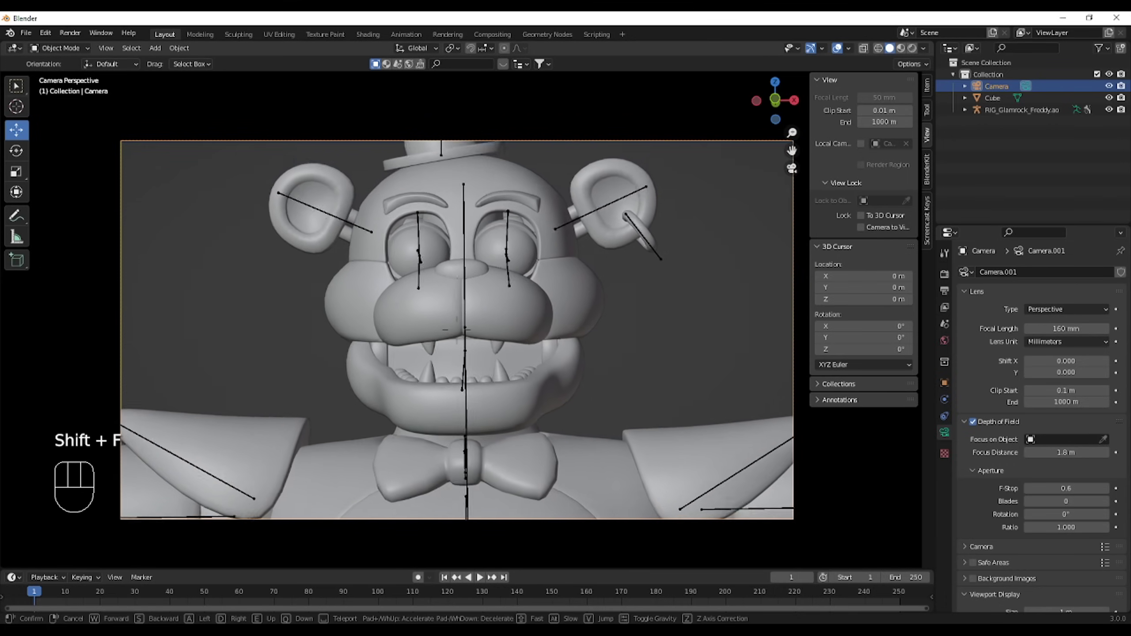
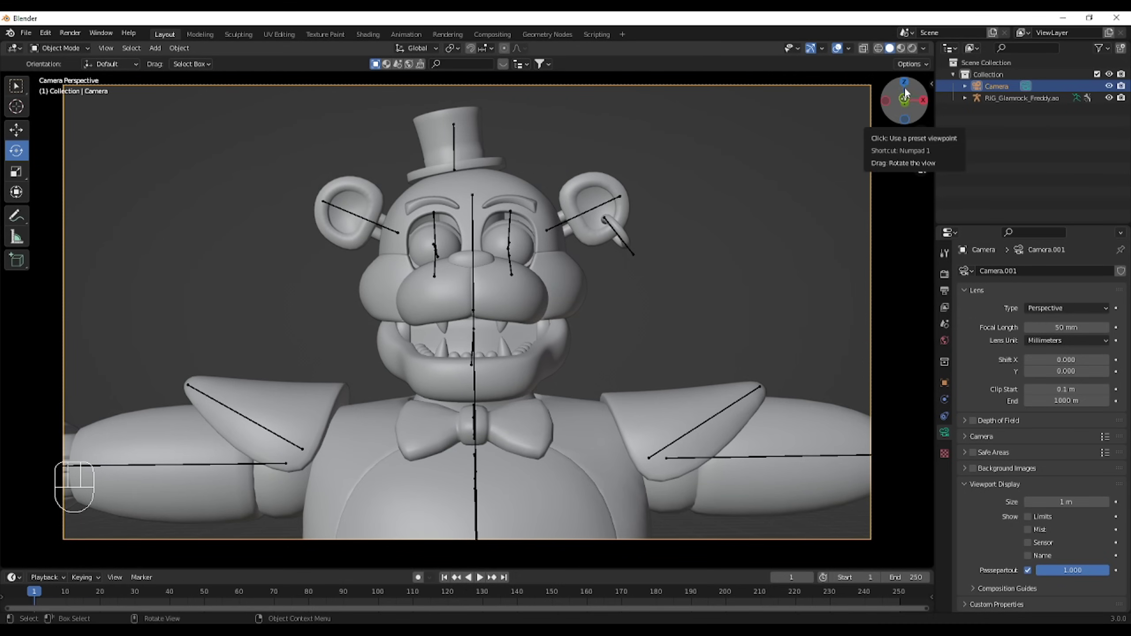
Switch to full material preview and expand the camera's Depth of Field panel
left_click(905, 49)
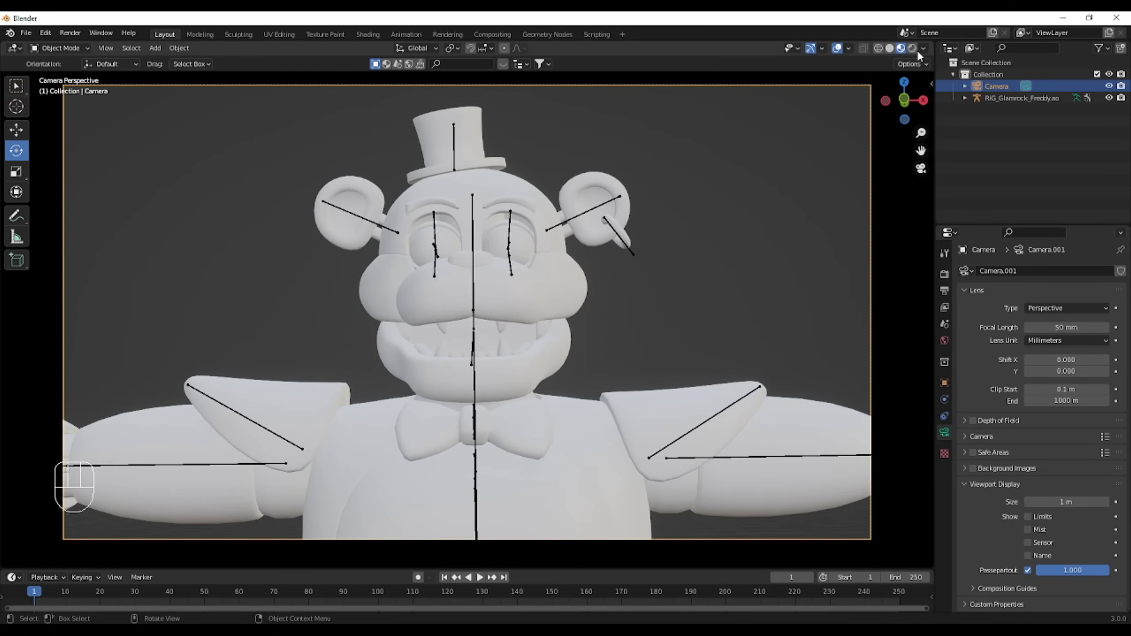
left_click(977, 429)
left_click(970, 426)
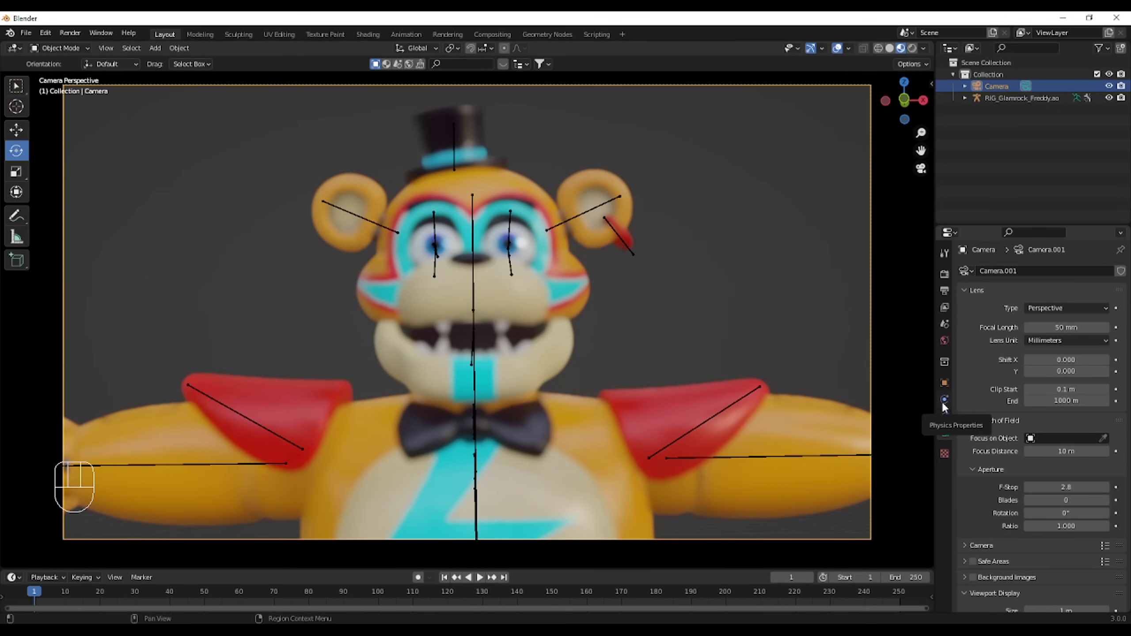
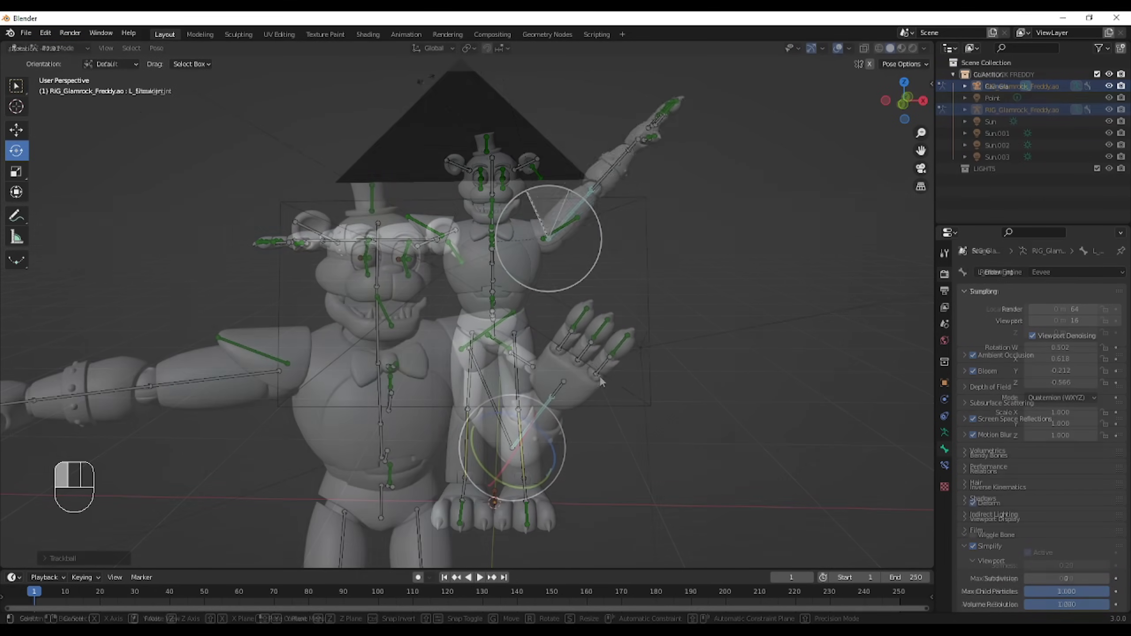
Rotate a finger bone of Freddy's raised hand and bring up the rotation pivot choice
left_click_drag(701, 384, 712, 355)
left_click(651, 183)
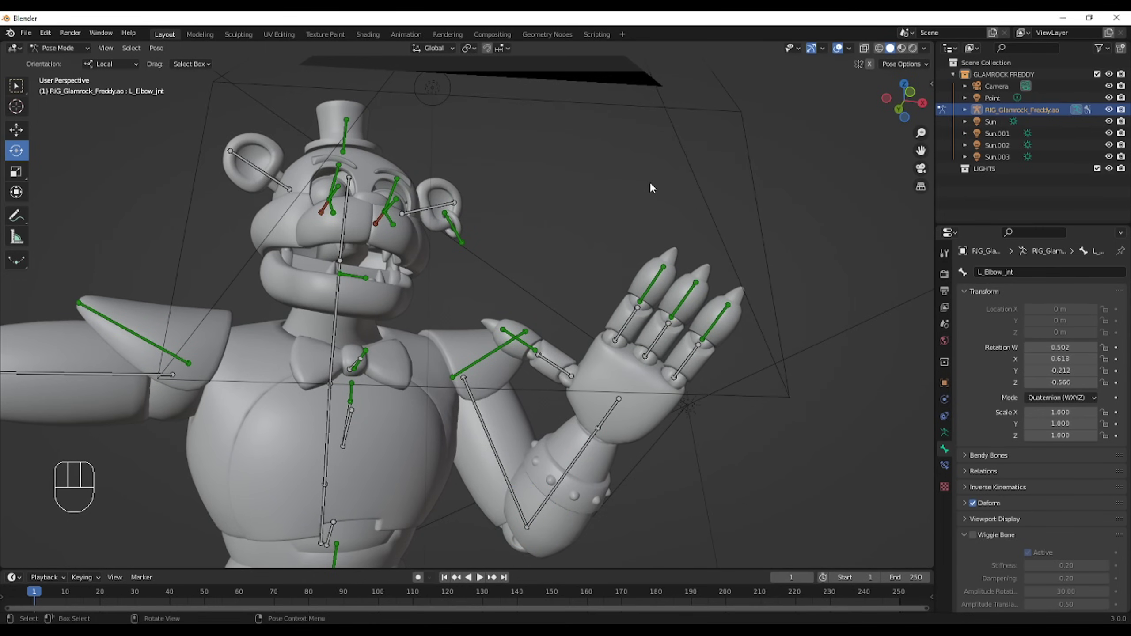
key("c")
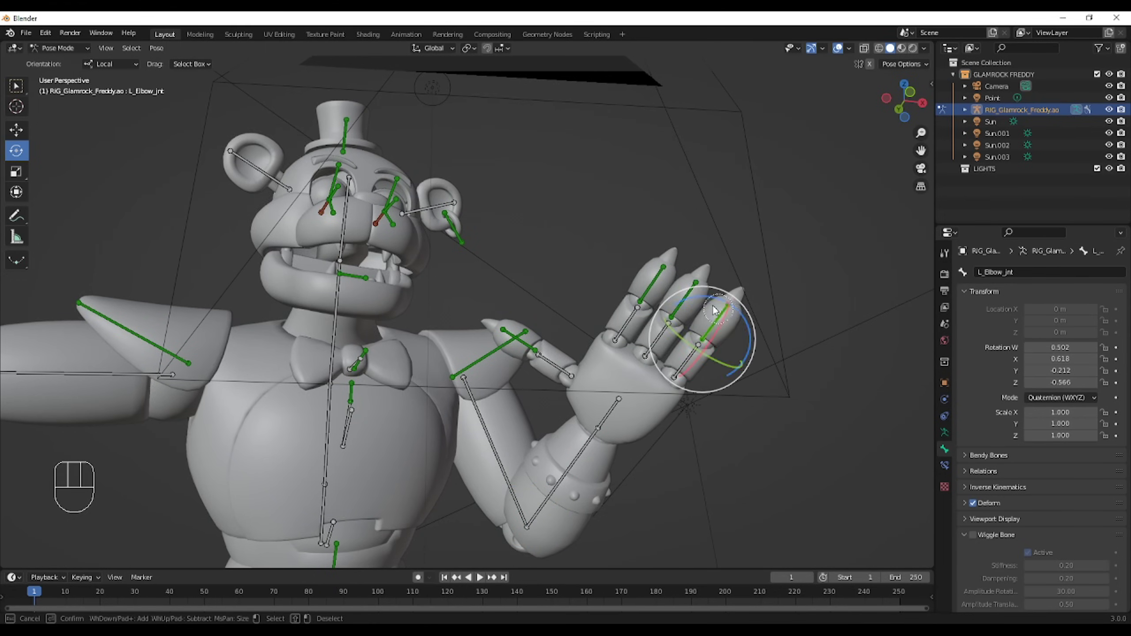
left_click(645, 273)
key("c")
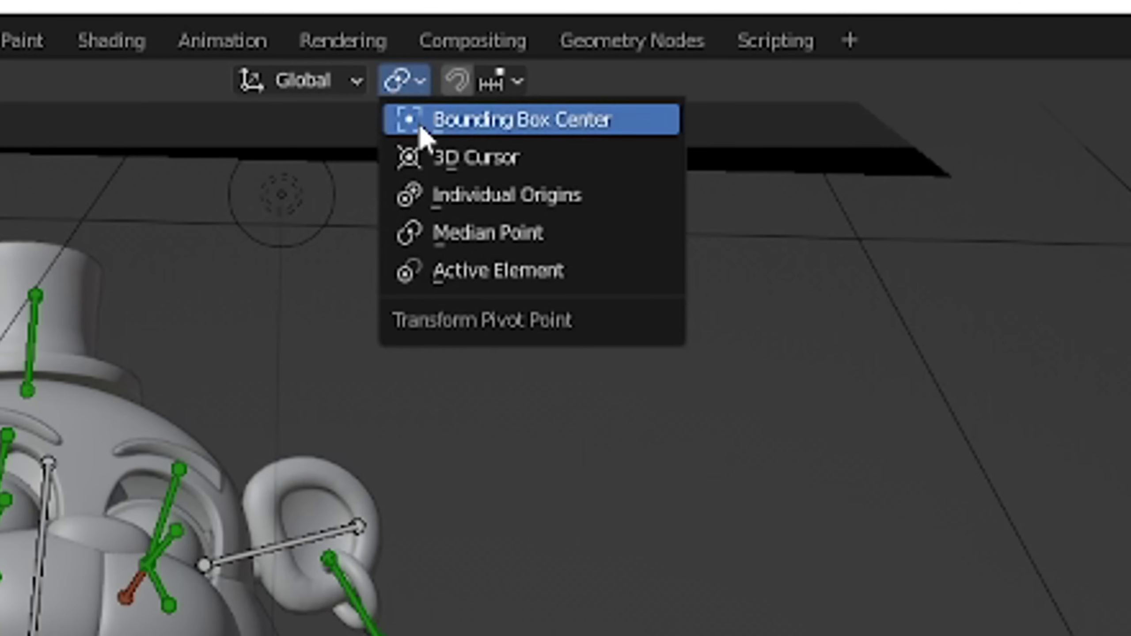
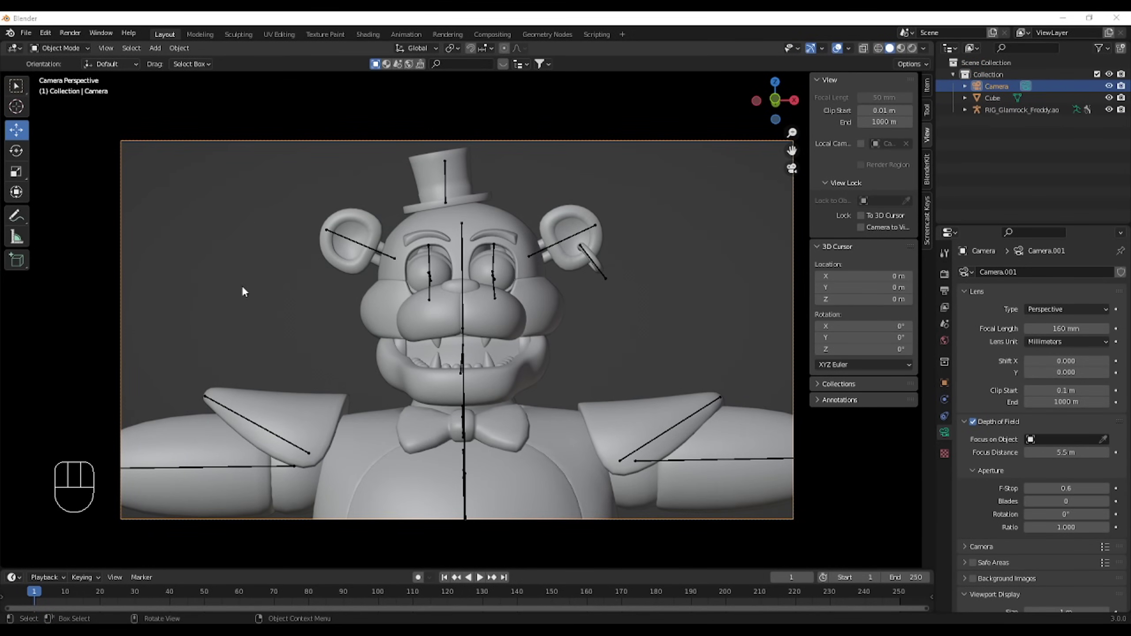
Preview through the camera with materials and drag the world colour's Value down to pure black
left_click(899, 47)
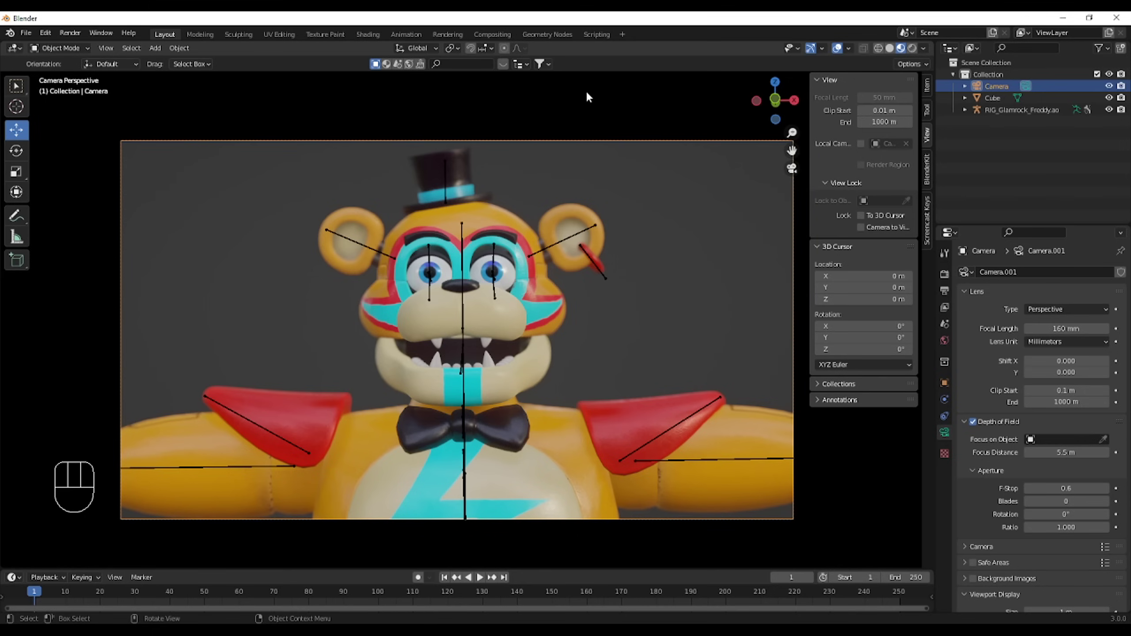
left_click_drag(926, 49, 785, 189)
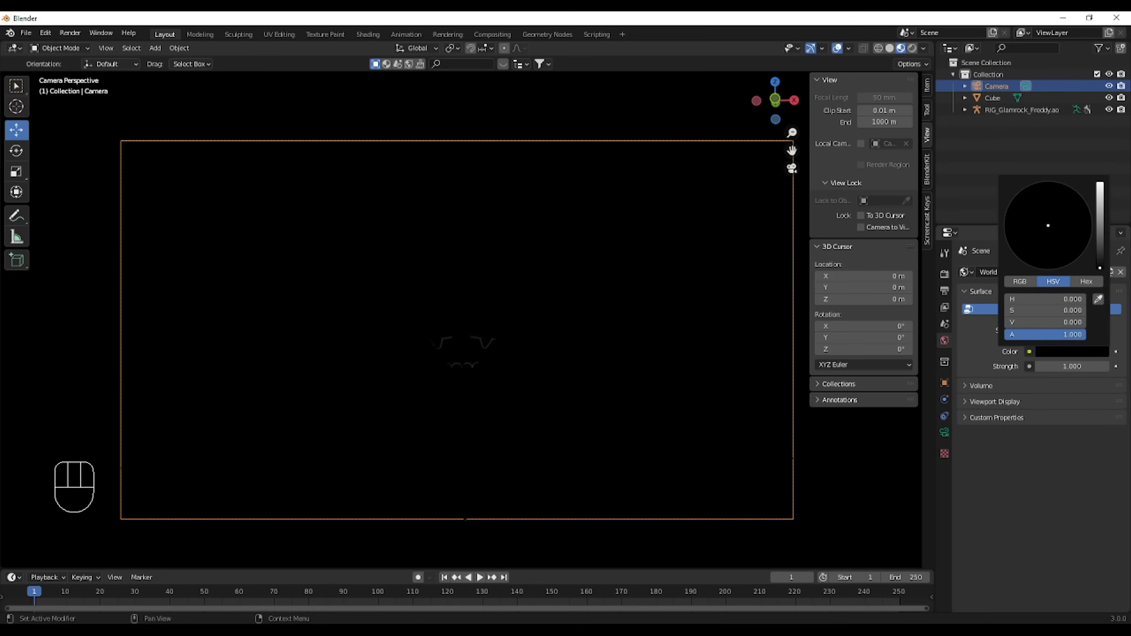
Add a point light from Add > Light and move it in front of Freddy
left_click(916, 273)
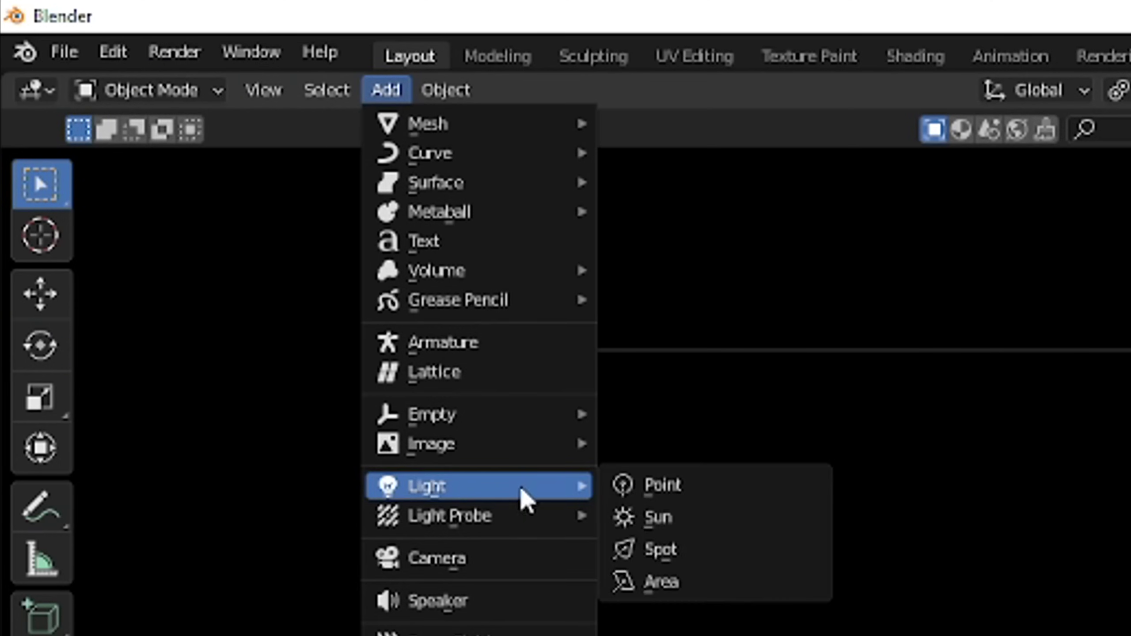
left_click(31, 134)
left_click_drag(605, 335, 514, 350)
left_click_drag(548, 422, 566, 452)
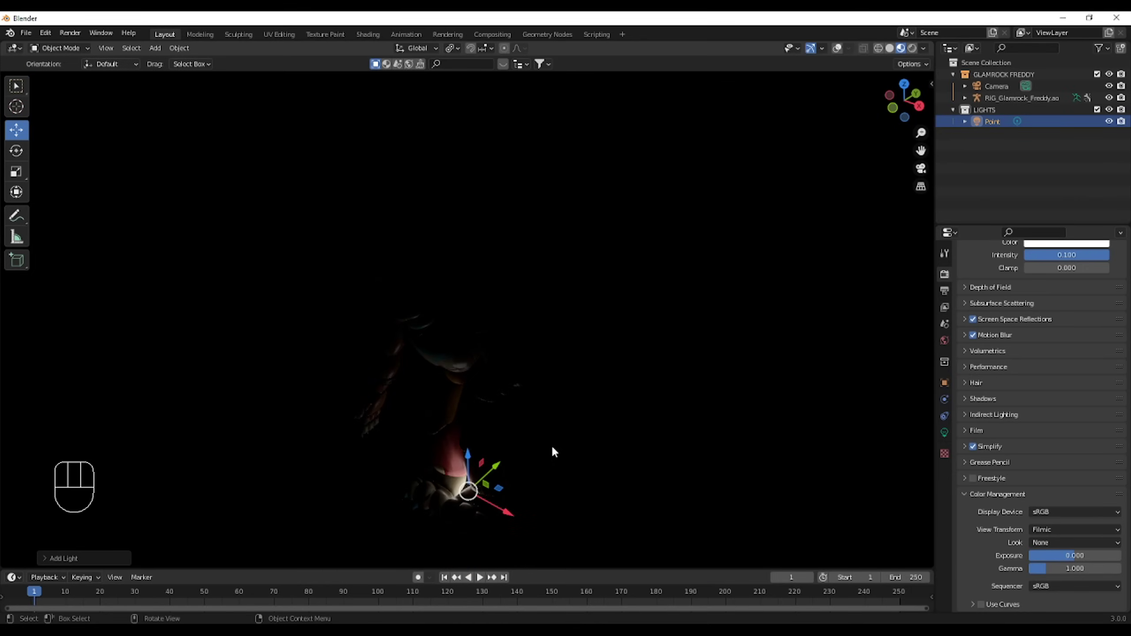
left_click(475, 459)
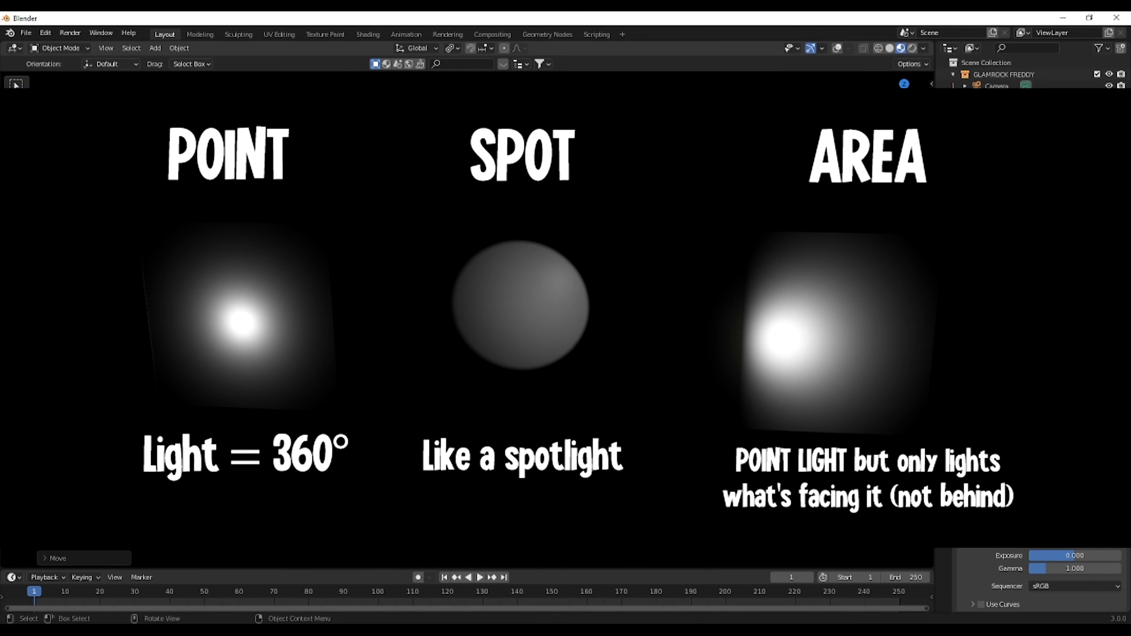
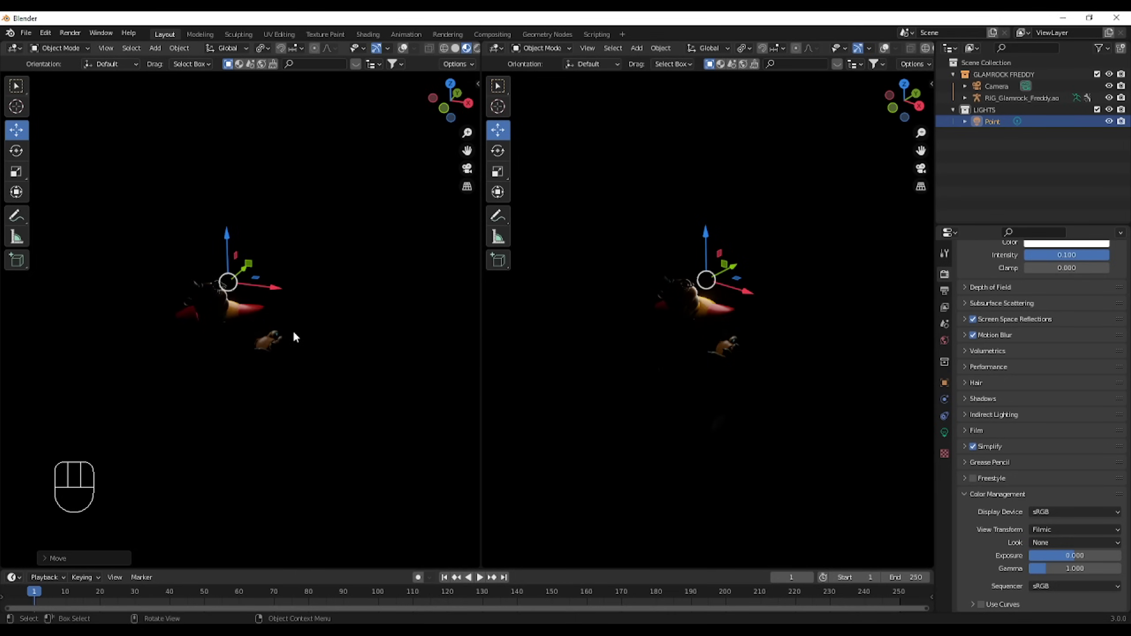
Look through the camera and move the point light up near Freddy's head
key("KP_0")
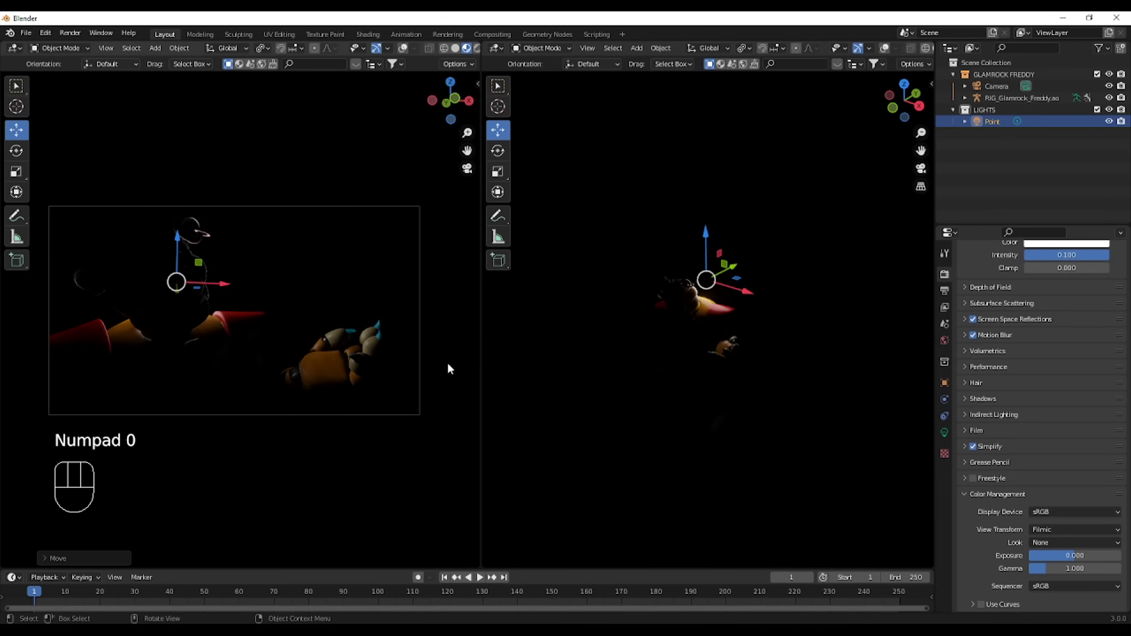
left_click_drag(704, 373, 712, 358)
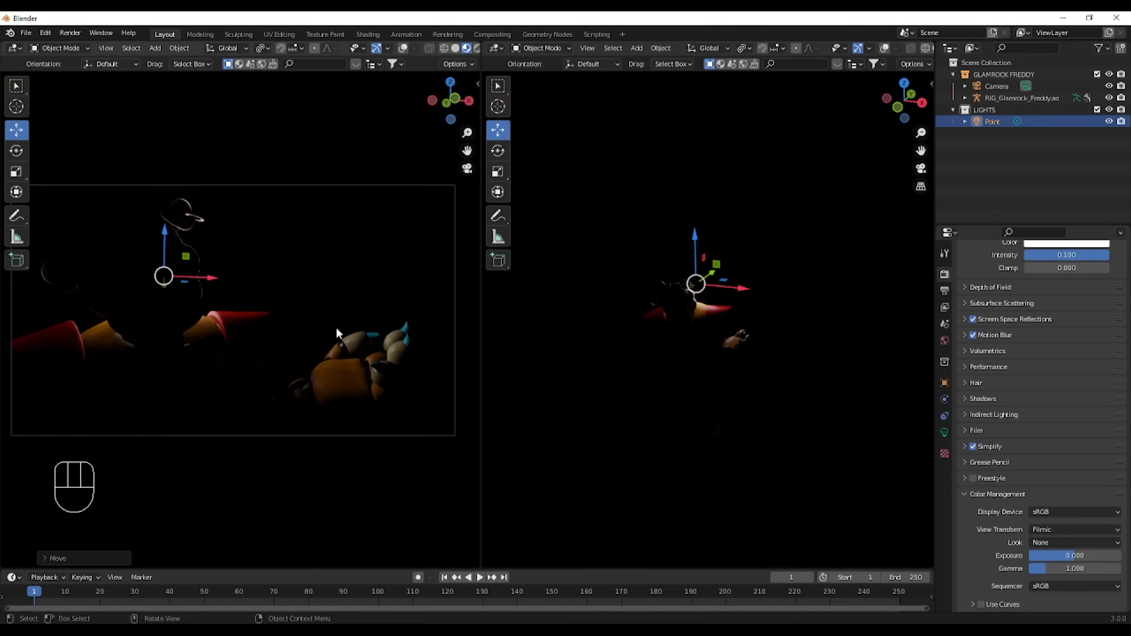
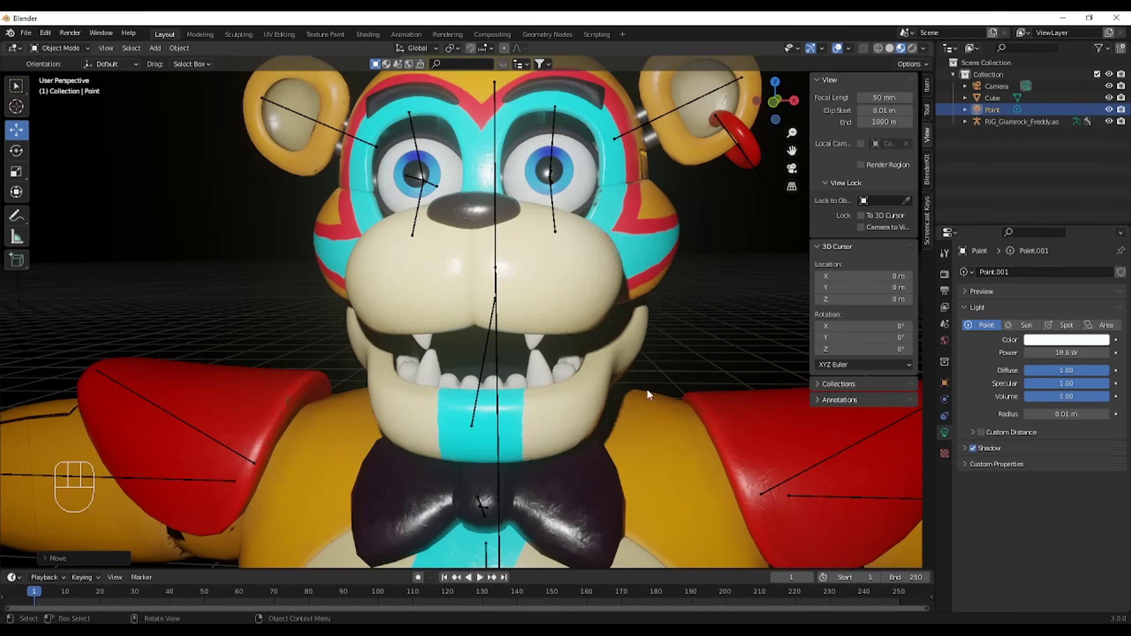
Switch on Contact Shadows for the point light in its Light properties
left_click_drag(655, 451, 609, 440)
left_click(1003, 472)
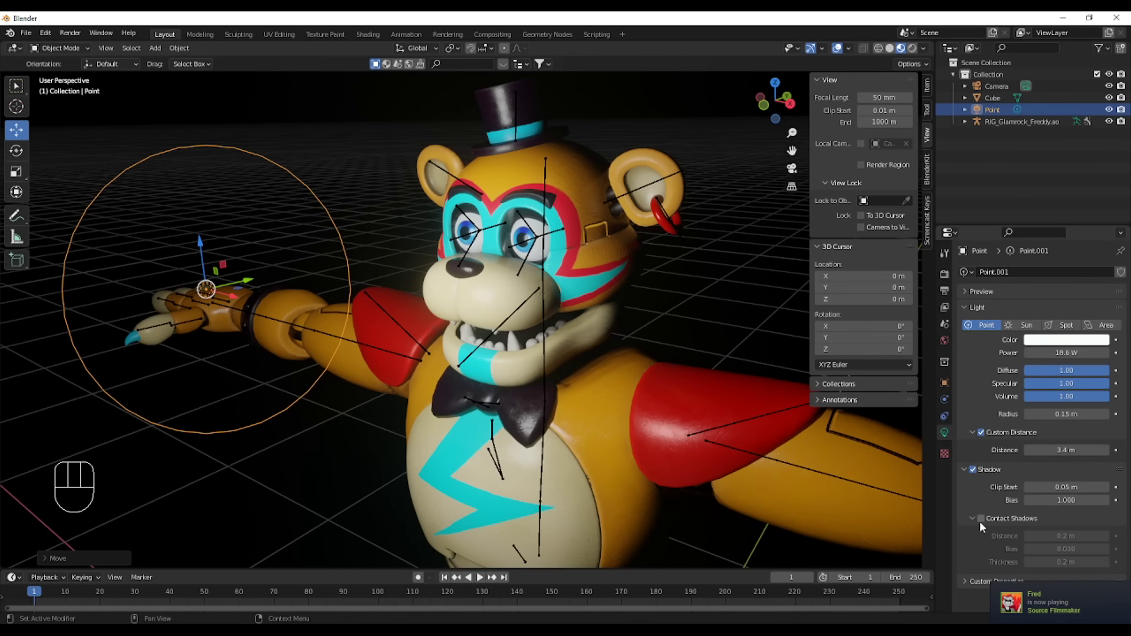
left_click(987, 527)
double_click(986, 526)
double_click(986, 527)
double_click(986, 526)
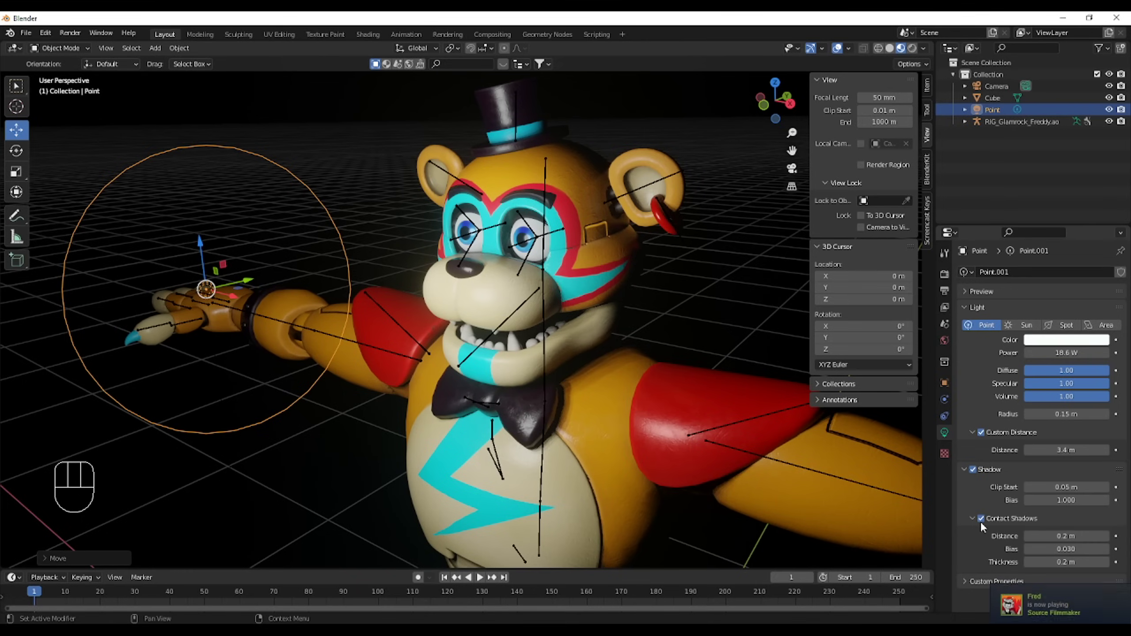
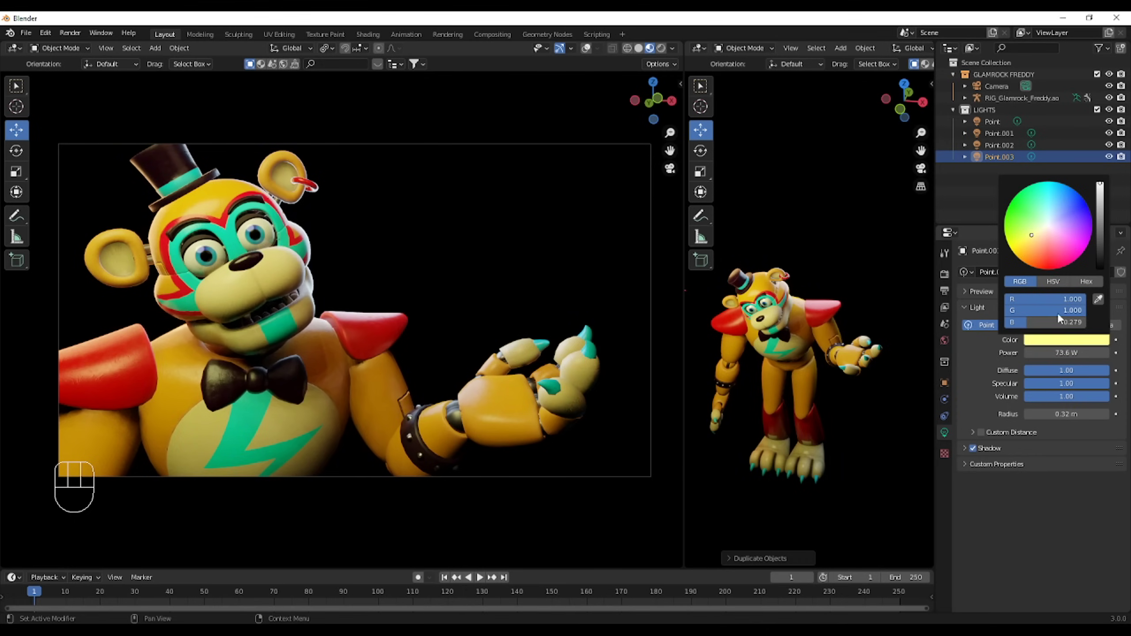
Adjust the contact shadow values of the pale blue point light
left_click(1068, 387)
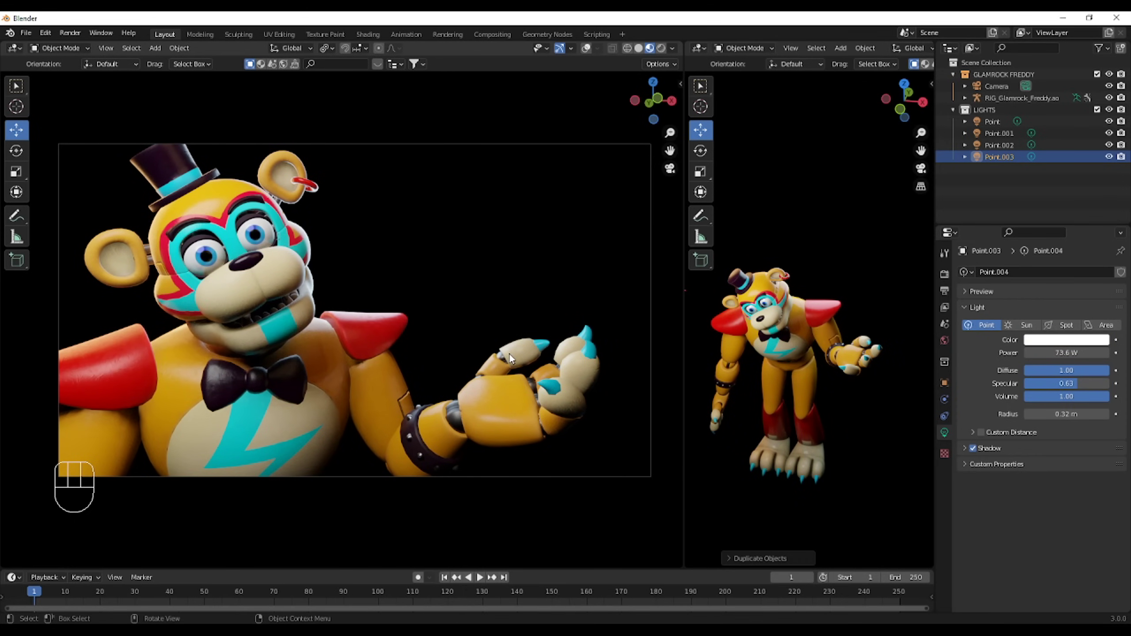
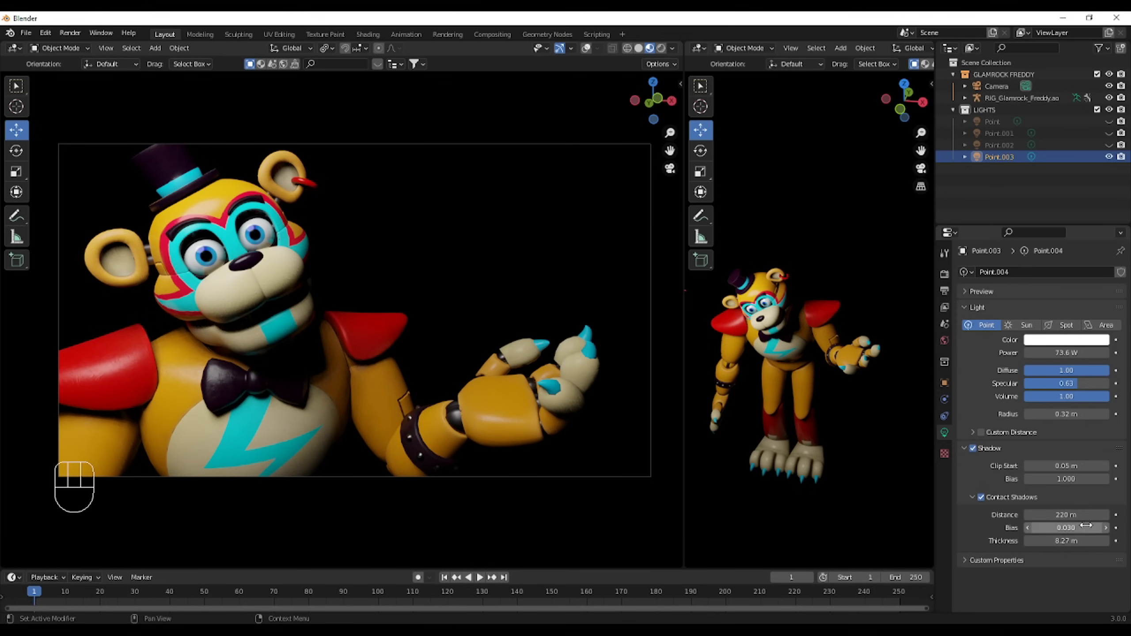
left_click(1115, 148)
double_click(1117, 147)
left_click(1116, 140)
left_click(1111, 124)
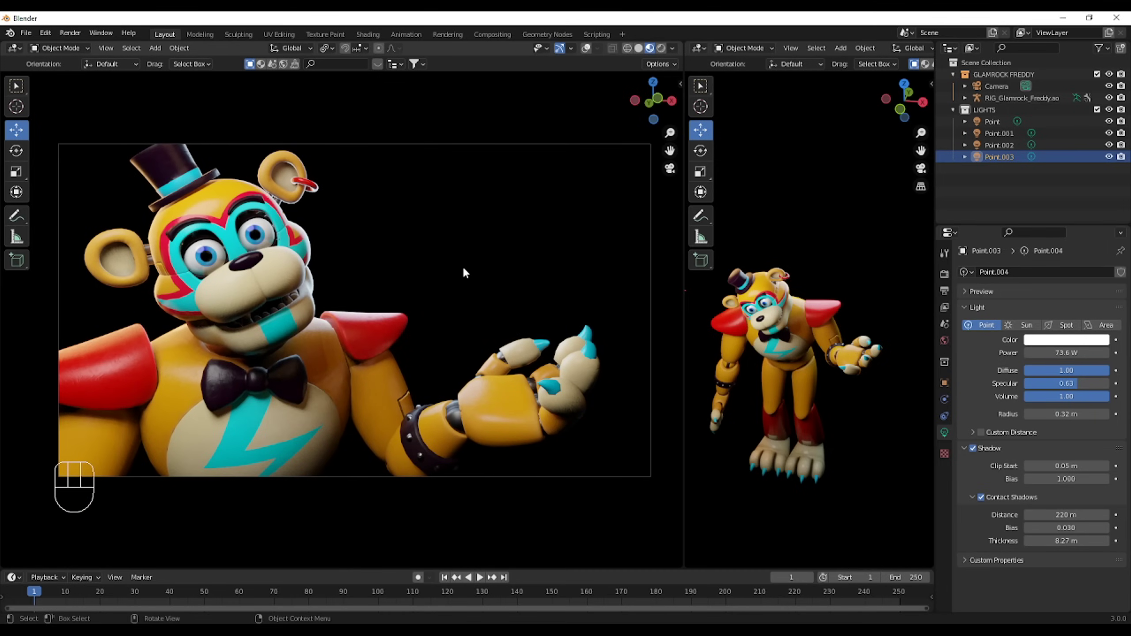
Duplicate the pale blue point light with Shift+D and place the copy in the scene
key("shift+d")
left_click(396, 463)
middle_click(796, 355)
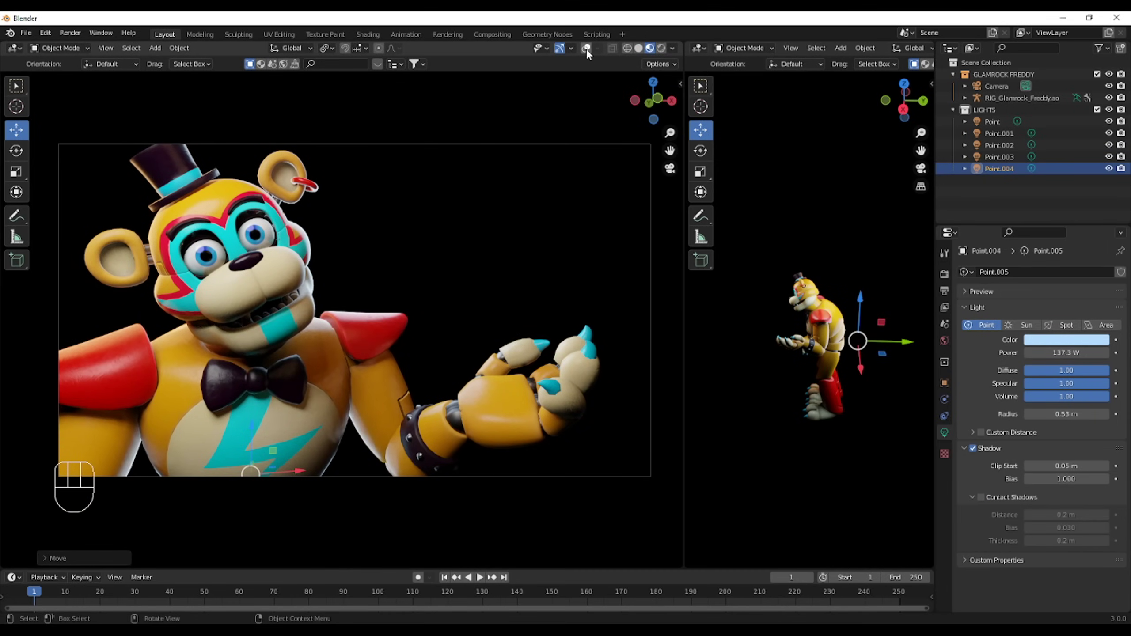